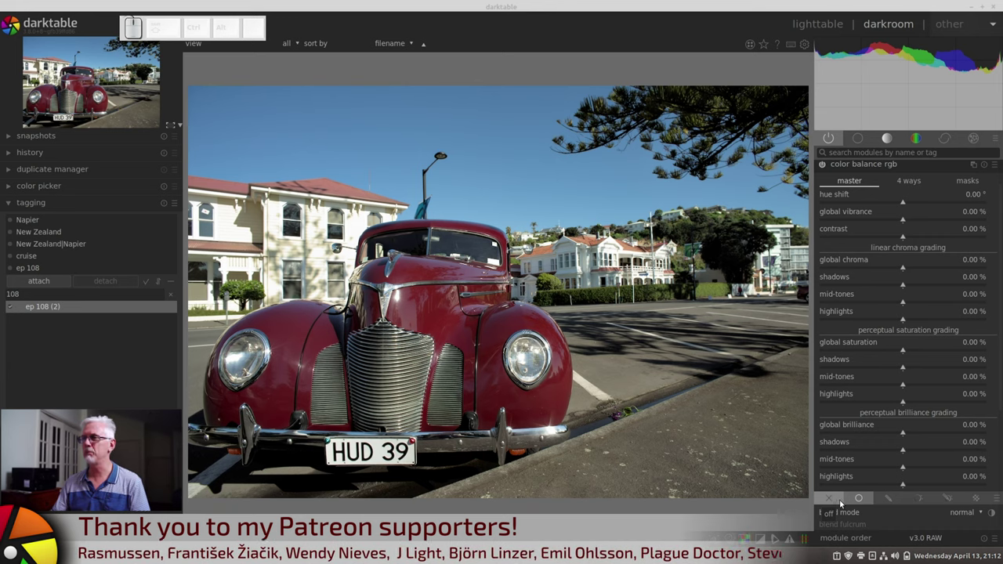
# Switch blending off for the color balance rgb module.
pyautogui.click(862, 498)
pyautogui.scroll(-3)
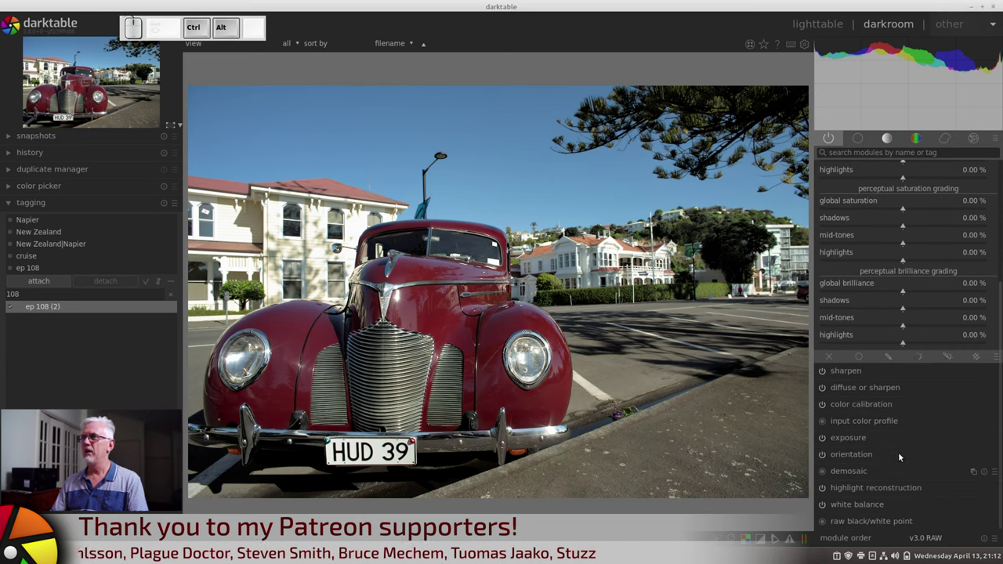
# Enable uniform blending for color balance rgb, normal mode at 100% opacity.
pyautogui.click(862, 356)
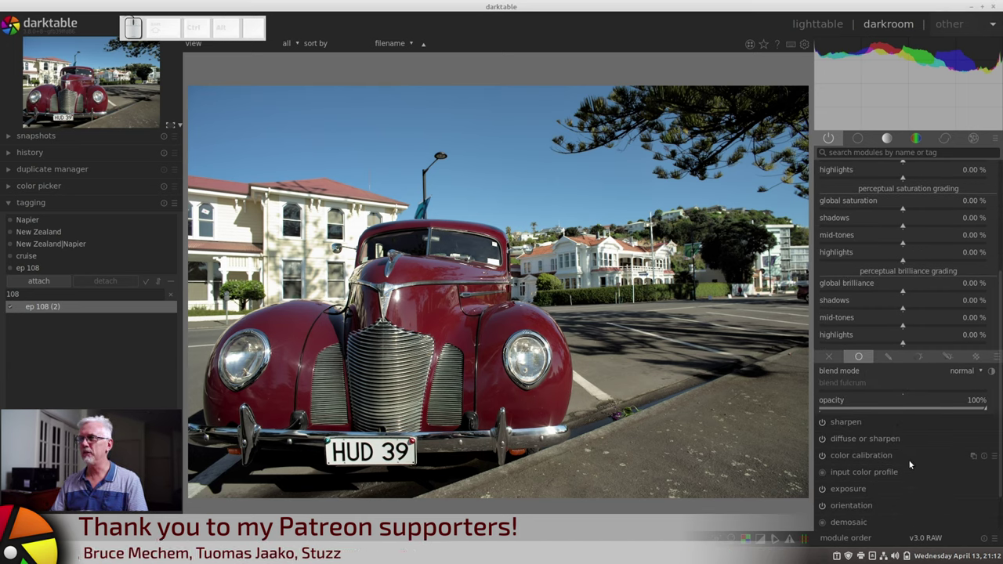
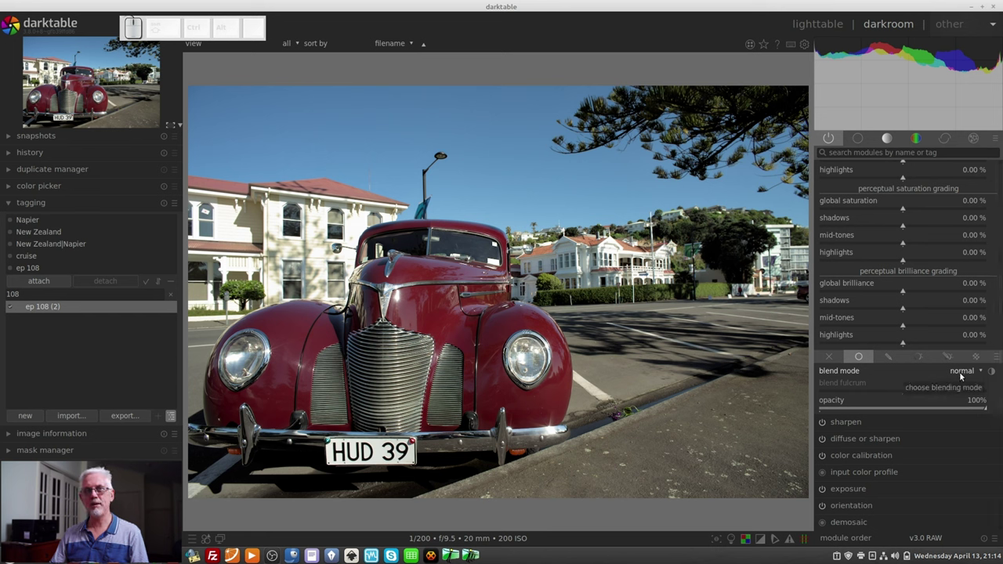
# Set the blend mode to multiply and lower opacity to about 21%.
pyautogui.click(962, 374)
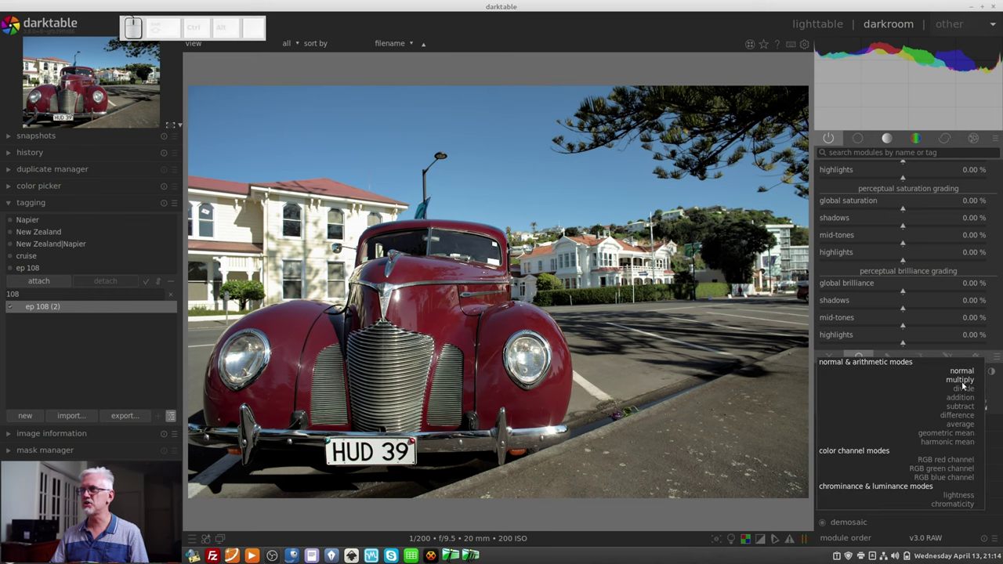
pyautogui.click(963, 383)
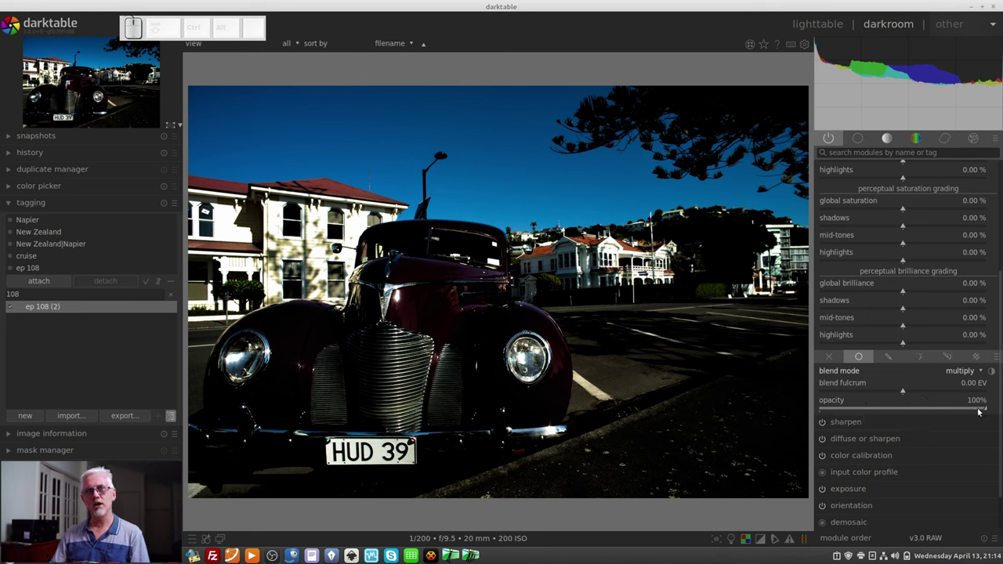
pyautogui.moveTo(980, 409); pyautogui.dragTo(966, 386)
# Set the blend mode to divide and drop blend opacity to 0%.
pyautogui.click(959, 366)
pyautogui.click(968, 384)
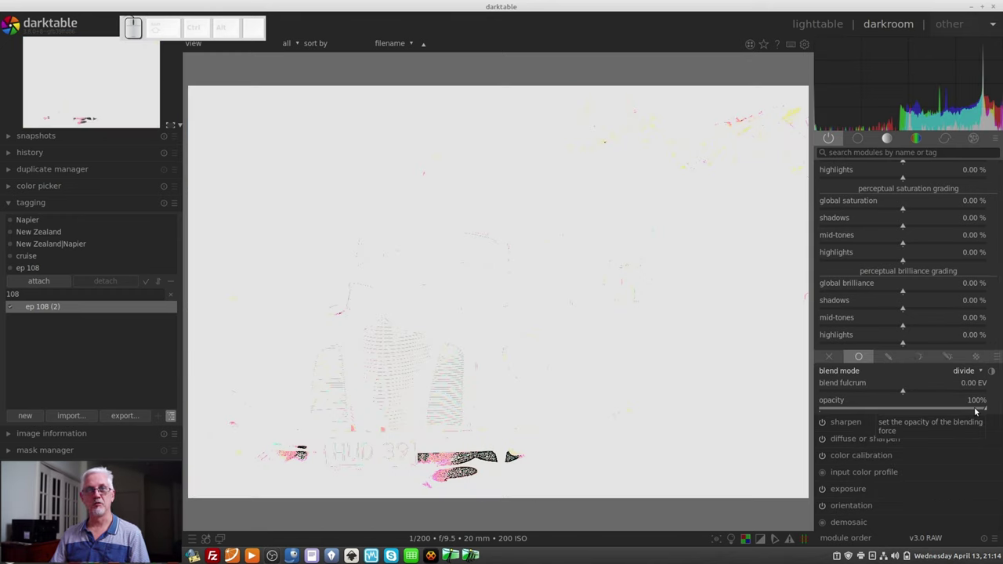
pyautogui.moveTo(969, 409); pyautogui.dragTo(807, 409)
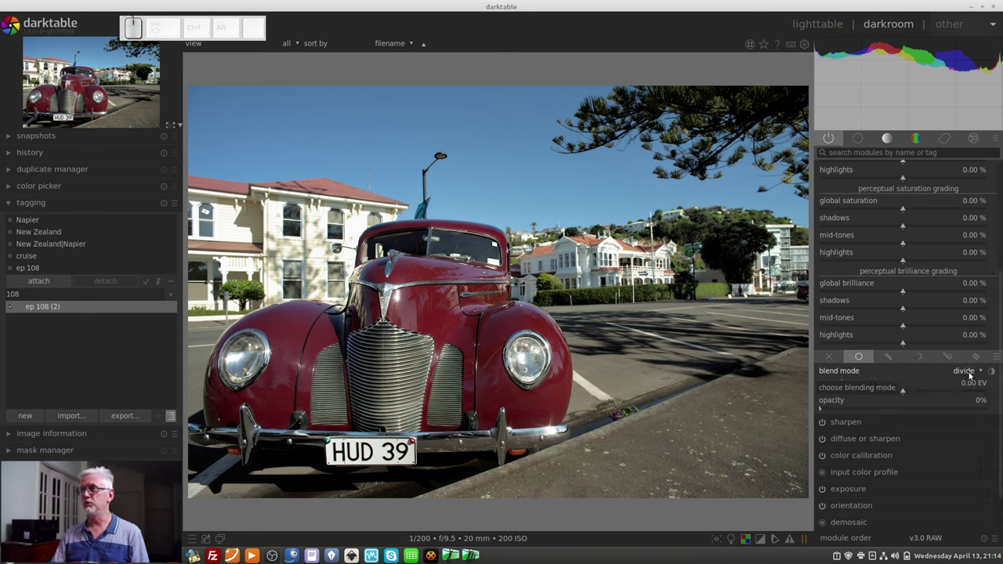
pyautogui.scroll(3)
# Limit color balance rgb to a drawn mask, revealing the shape tools.
pyautogui.click(895, 370)
pyautogui.scroll(-3)
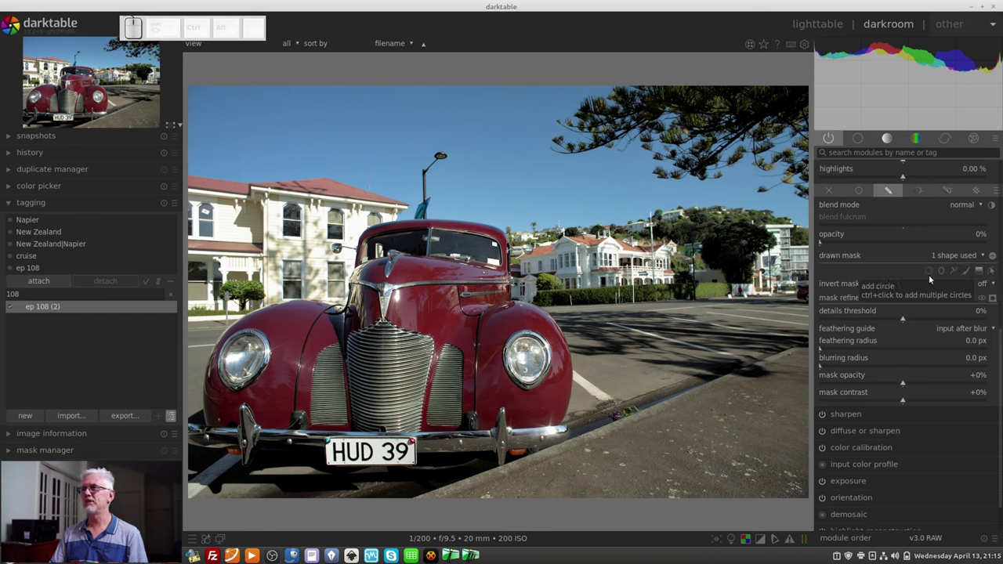
# Add an enlarged circle shape to the mask in the sky above the lamp post.
pyautogui.click(931, 275)
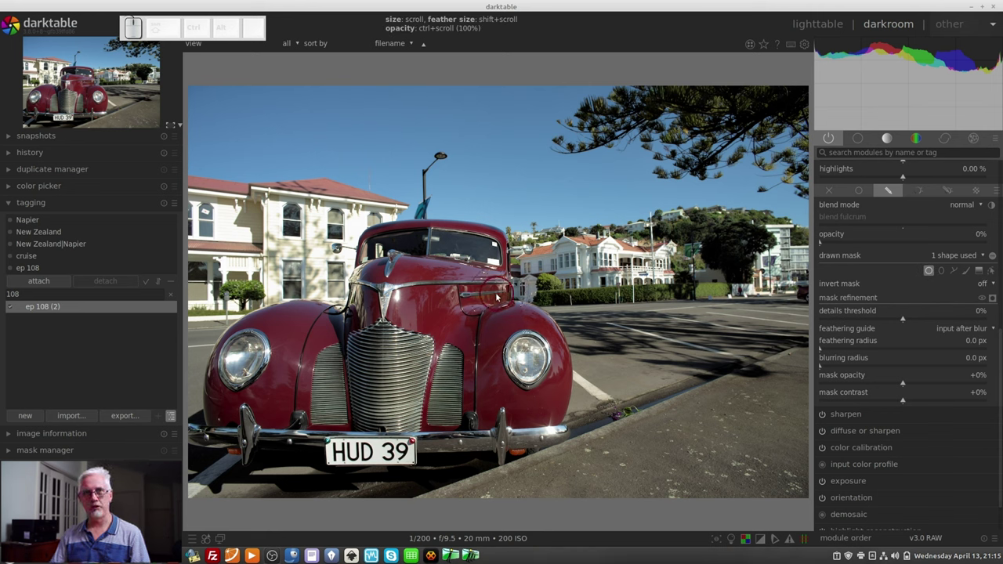
pyautogui.scroll(-3)
pyautogui.scroll(-3)
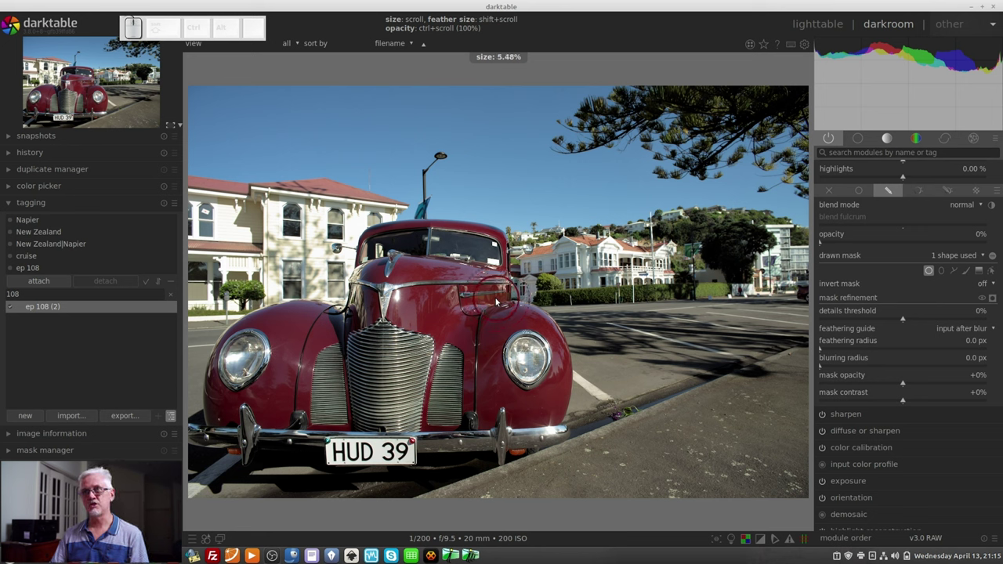
pyautogui.scroll(-3)
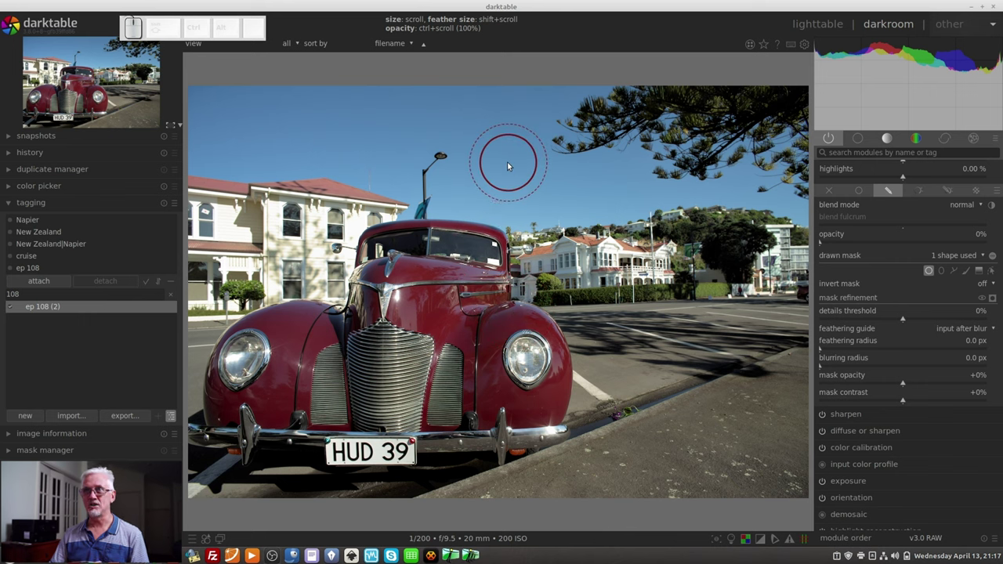
pyautogui.click(510, 165)
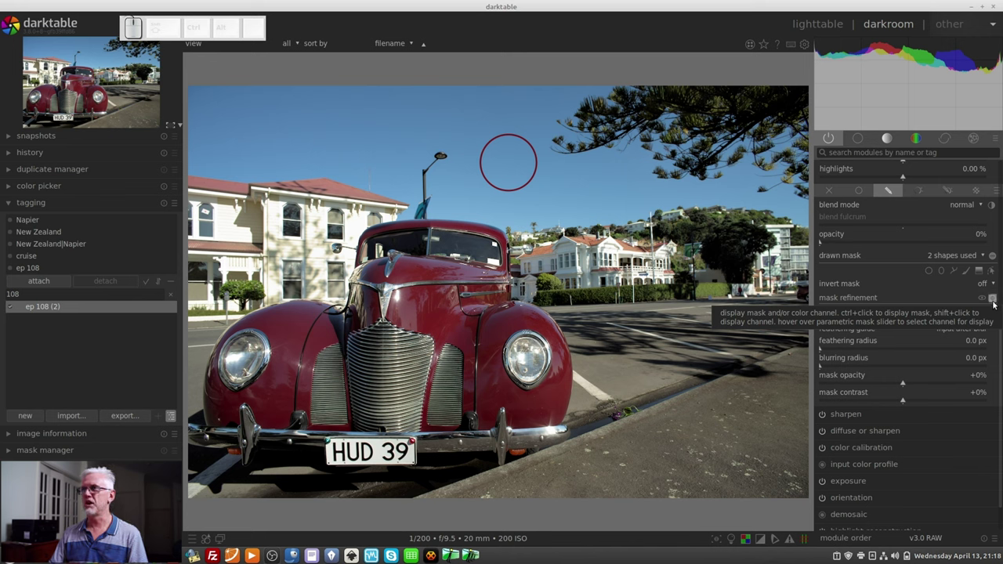
# Display the blend mask over the photo, rendering it in greyscale.
pyautogui.click(996, 303)
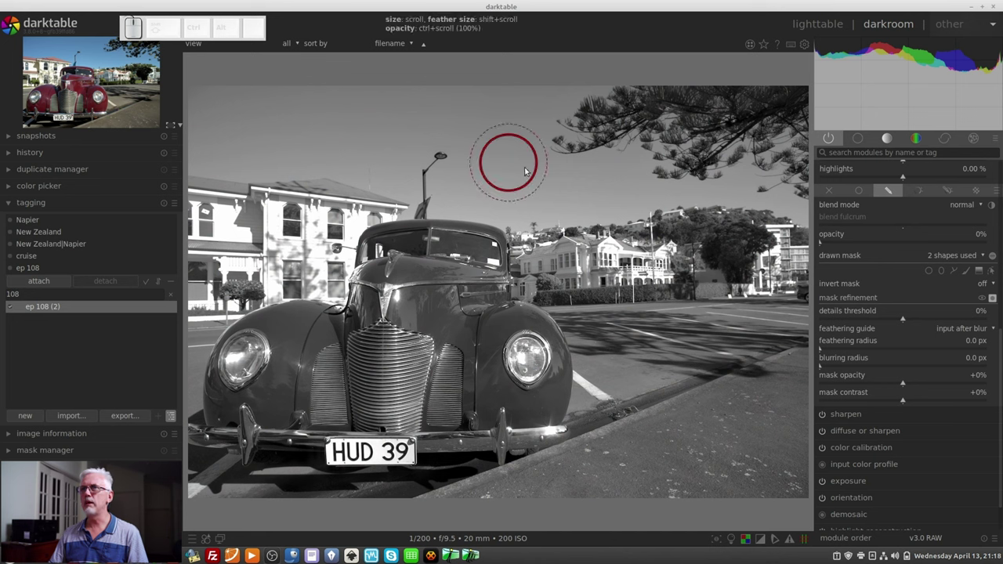
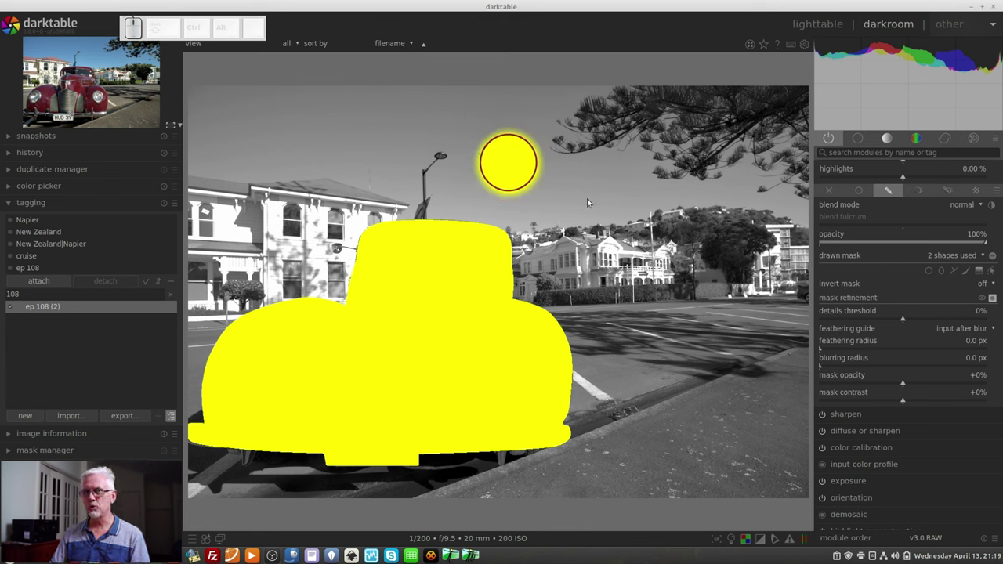
# Delete the sky circle, make mask shapes editable, and delete the restored circle again.
pyautogui.rightClick(564, 228)
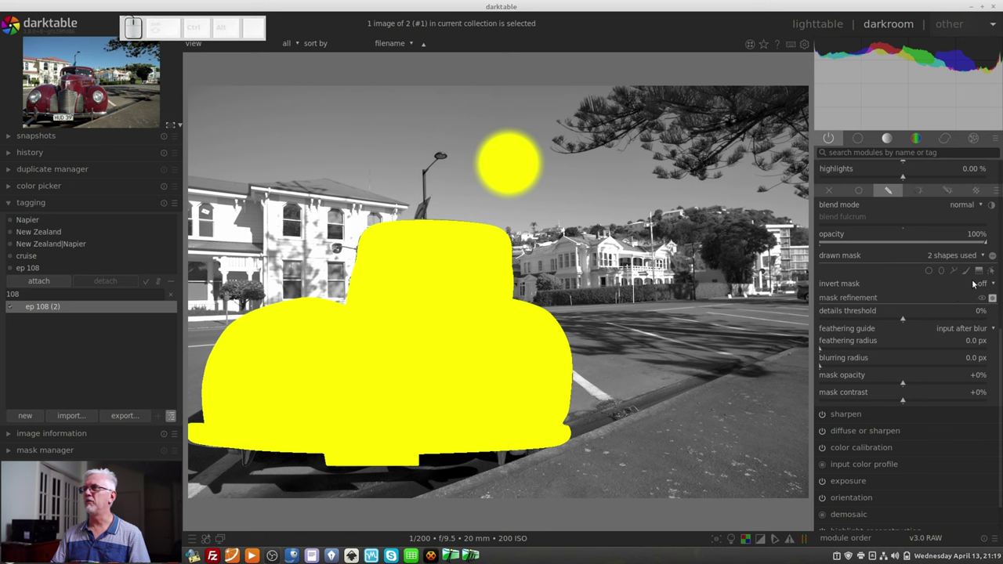
pyautogui.click(995, 273)
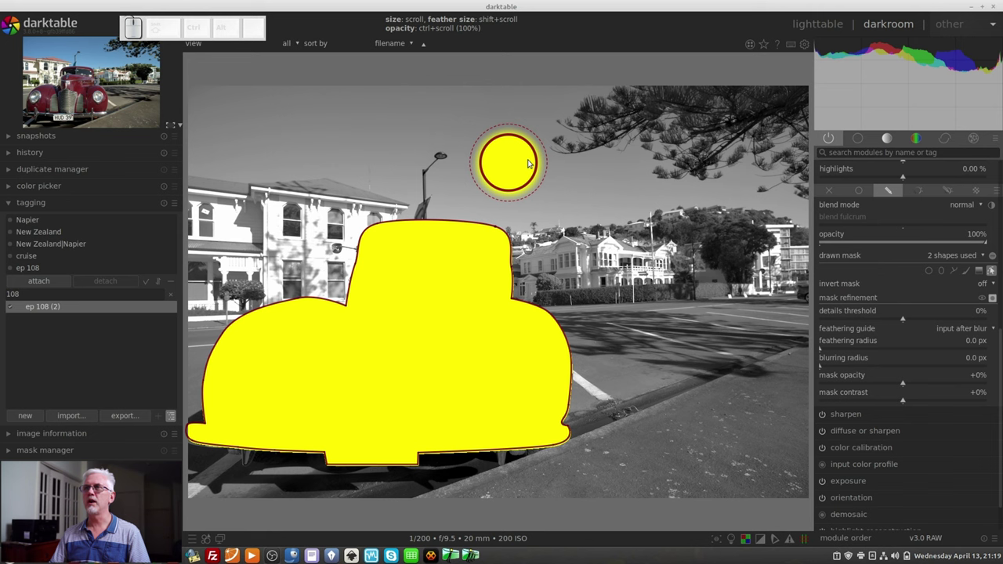
pyautogui.rightClick(992, 267)
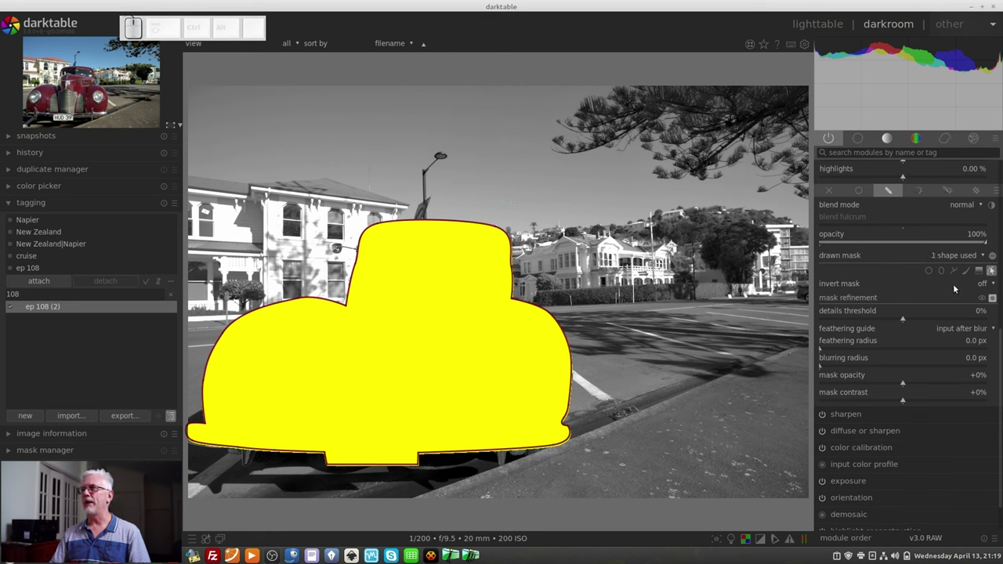
# Add an ellipse shape beside the trees and resize it by scrolling to about 22%.
pyautogui.click(944, 274)
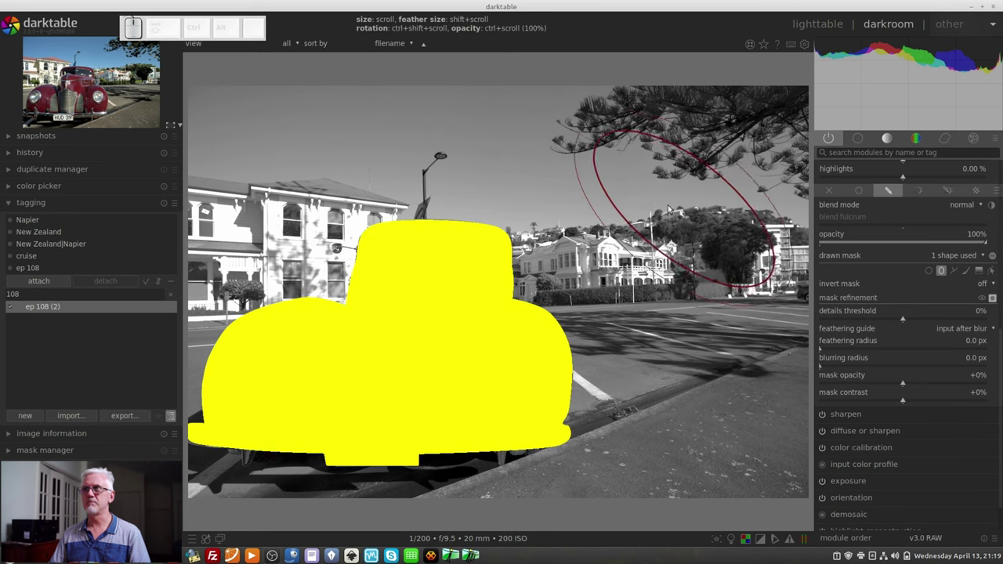
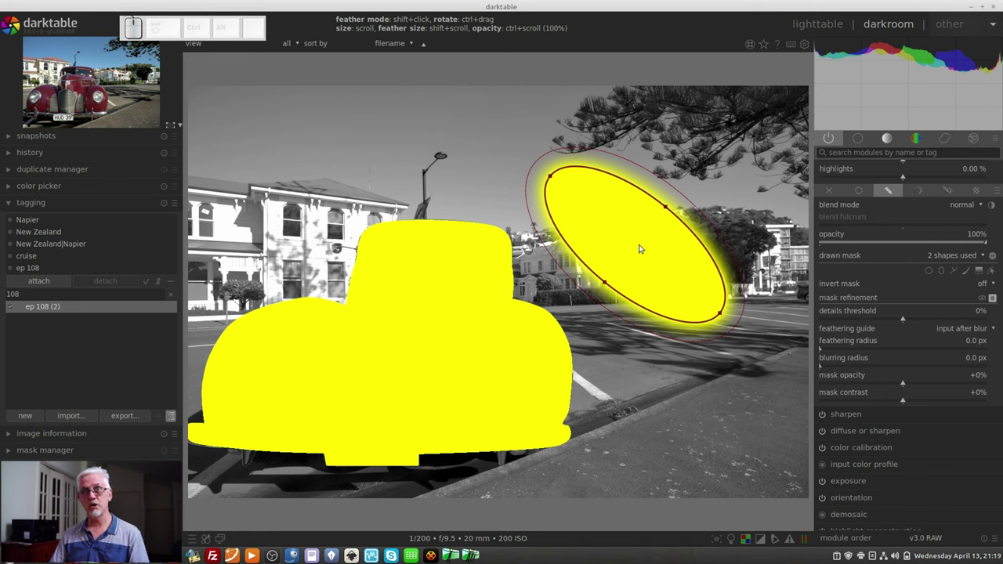
pyautogui.scroll(3)
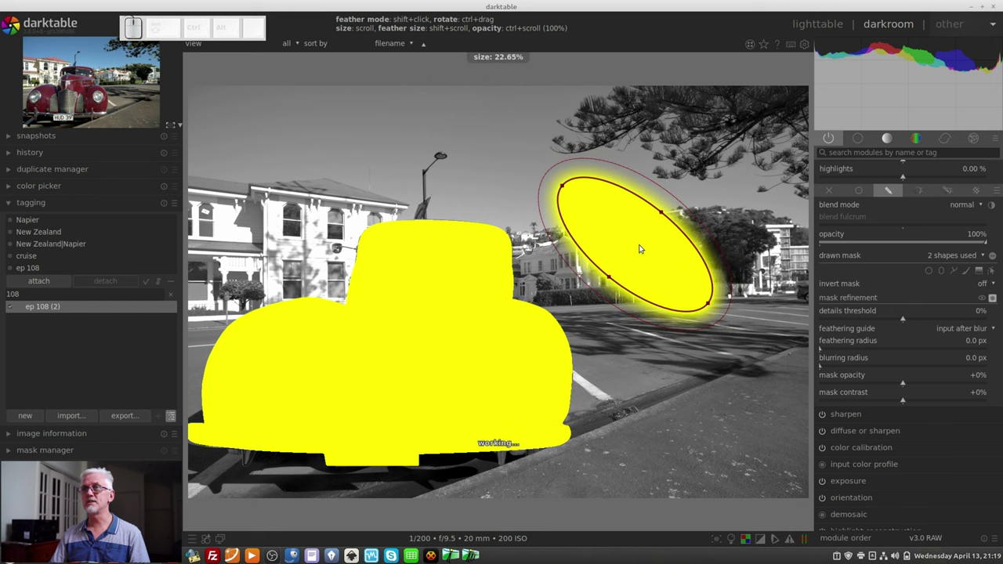
pyautogui.scroll(3)
pyautogui.scroll(3)
pyautogui.scroll(3)
pyautogui.scroll(3)
pyautogui.scroll(3)
pyautogui.scroll(3)
pyautogui.scroll(-3)
pyautogui.scroll(-3)
pyautogui.scroll(-3)
pyautogui.scroll(-3)
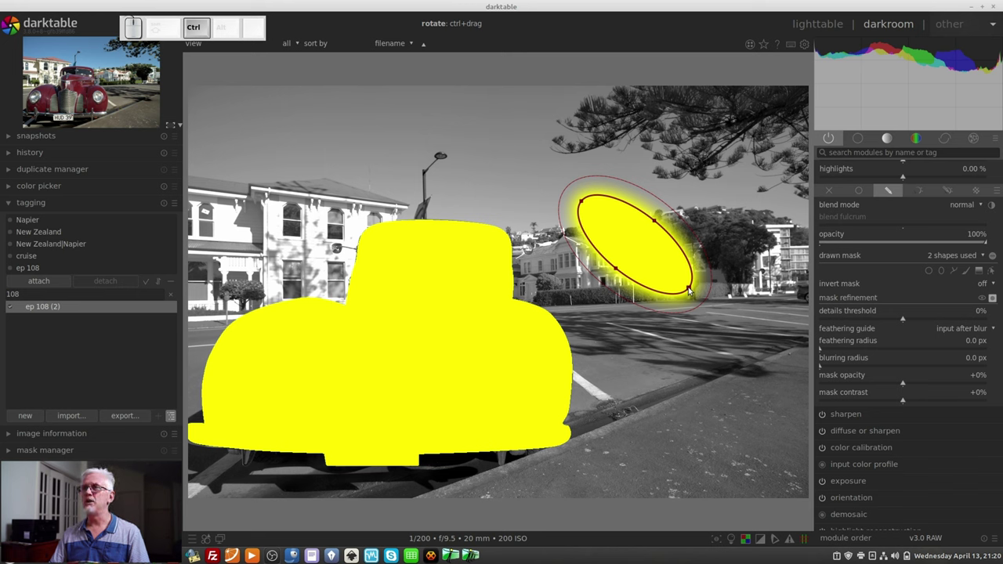
# Drag the ellipse's control points to slim it into a narrow upright oval.
pyautogui.moveTo(690, 290); pyautogui.dragTo(634, 214)
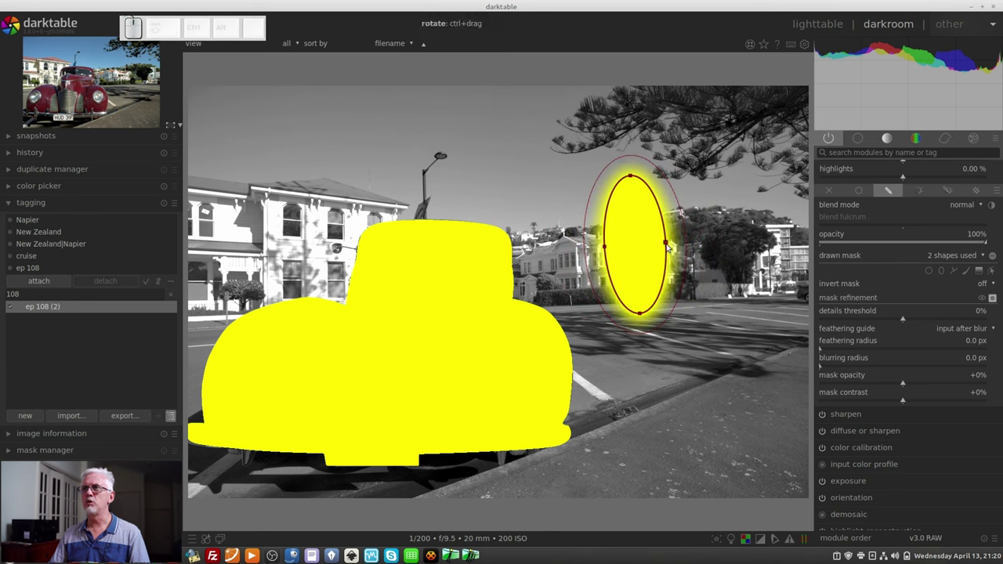
pyautogui.moveTo(668, 247); pyautogui.dragTo(637, 306)
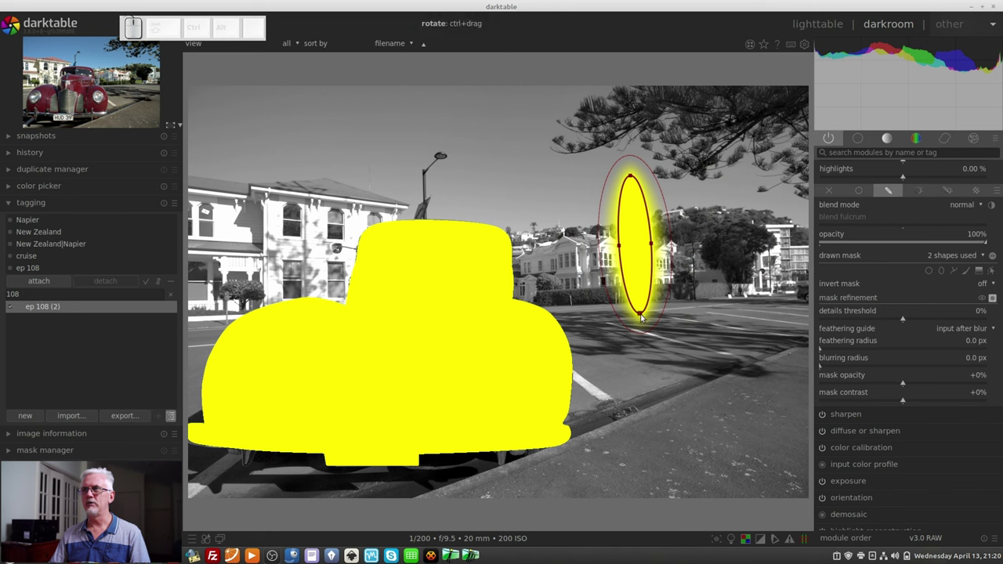
pyautogui.moveTo(643, 316); pyautogui.dragTo(647, 297)
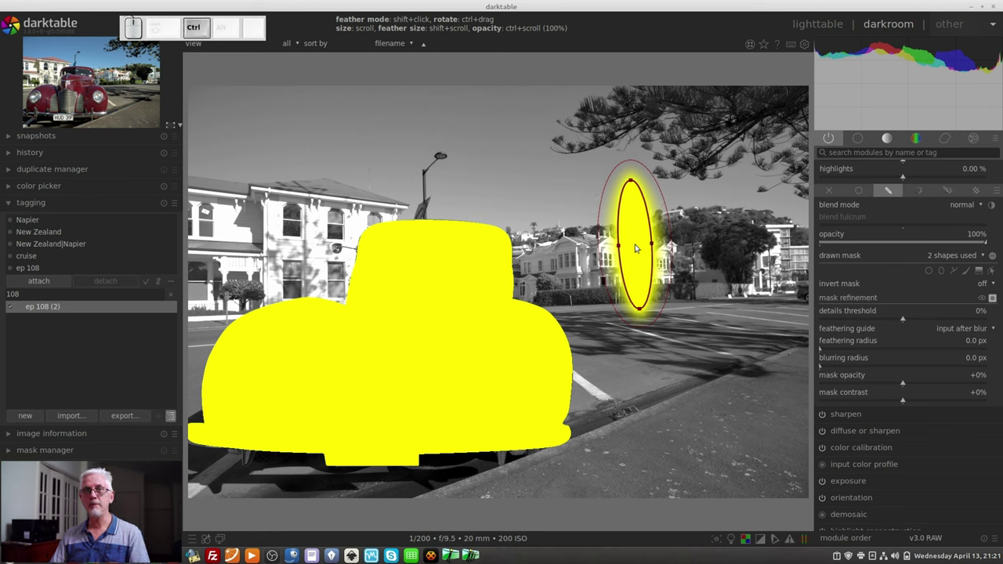
# Vary the narrow ellipse's own opacity with Ctrl+scroll, ending back at 100%.
pyautogui.scroll(3)
pyautogui.scroll(3)
pyautogui.scroll(3)
pyautogui.scroll(3)
pyautogui.scroll(3)
pyautogui.scroll(3)
pyautogui.scroll(3)
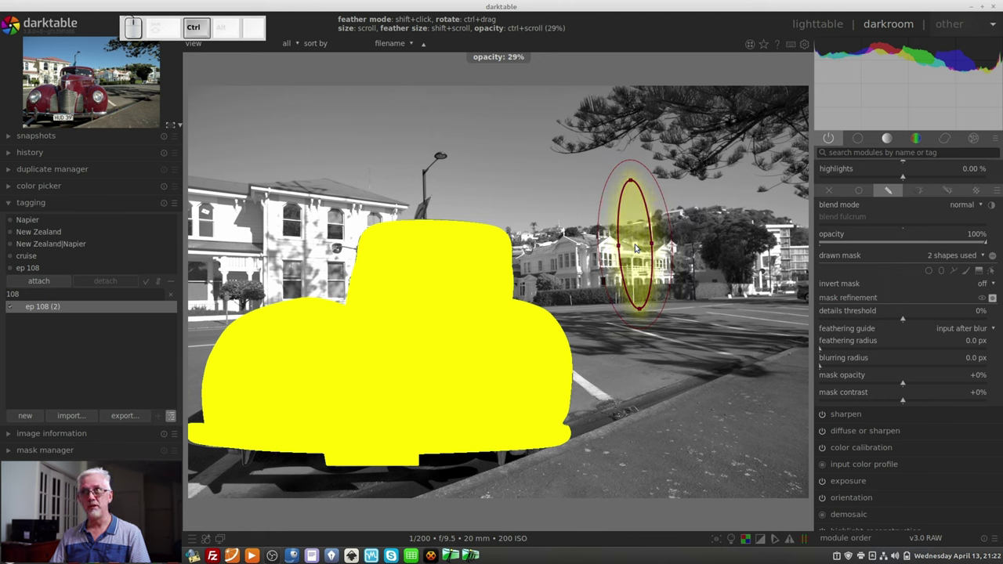
pyautogui.scroll(-3)
pyautogui.scroll(-3)
pyautogui.scroll(-3)
pyautogui.scroll(-3)
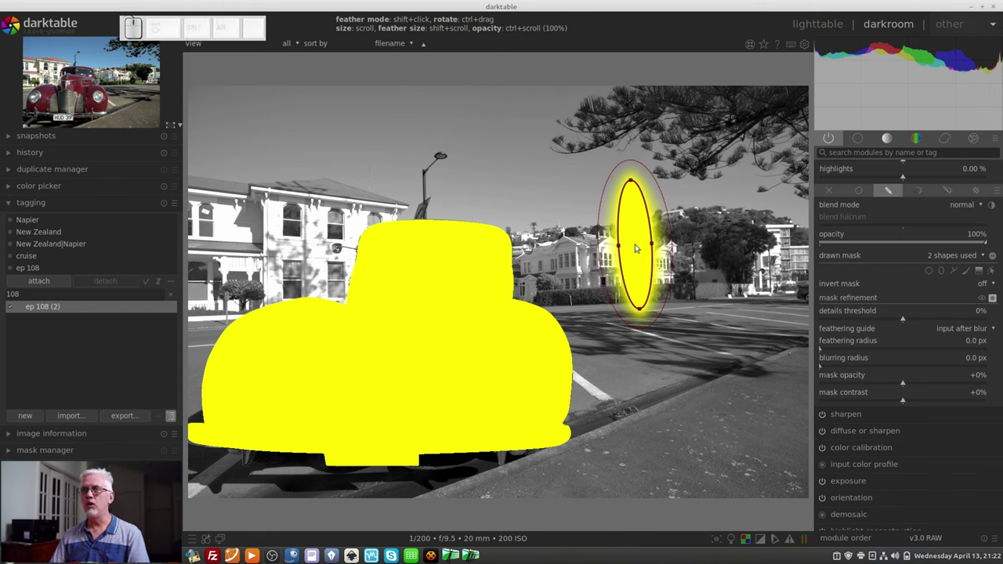
# Delete the ellipse, then draw a closed three-node path in the sky above the lamp post.
pyautogui.rightClick(638, 248)
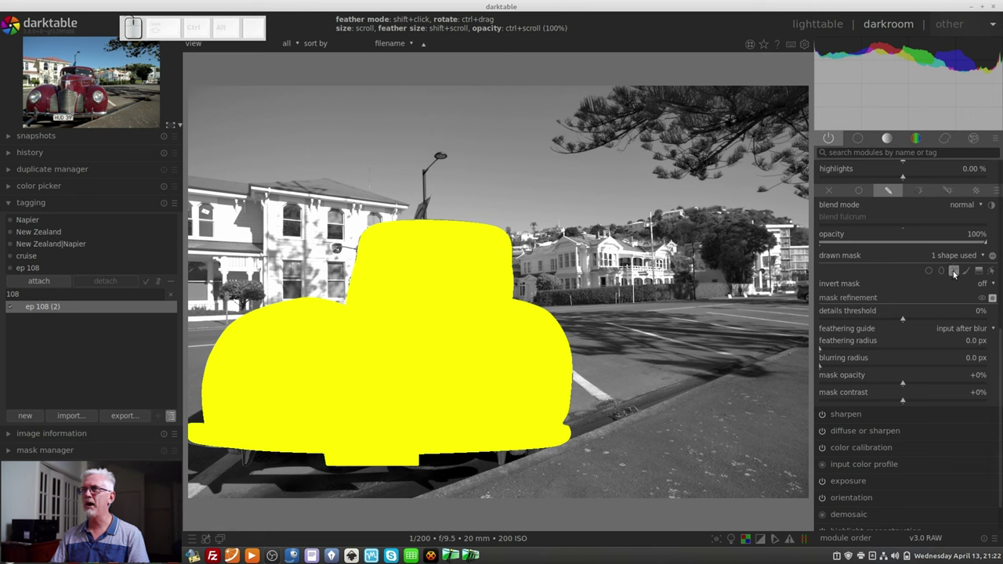
pyautogui.click(955, 272)
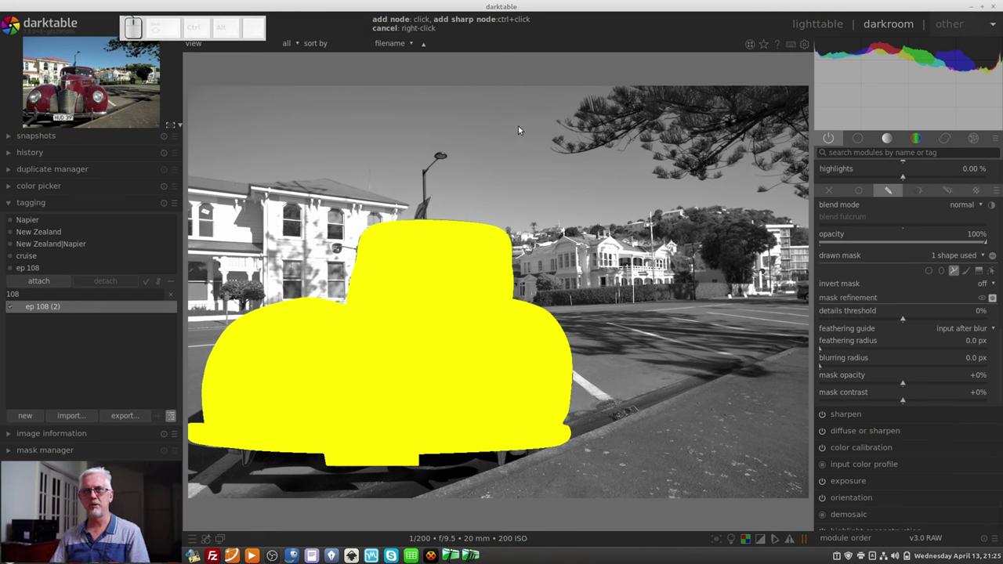
pyautogui.click(522, 120)
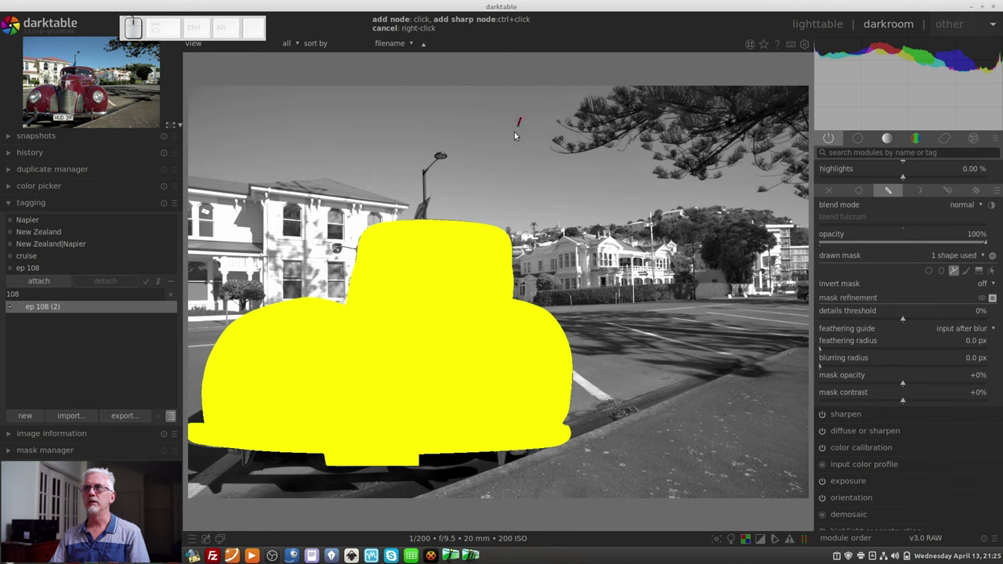
pyautogui.click(478, 187)
pyautogui.click(586, 215)
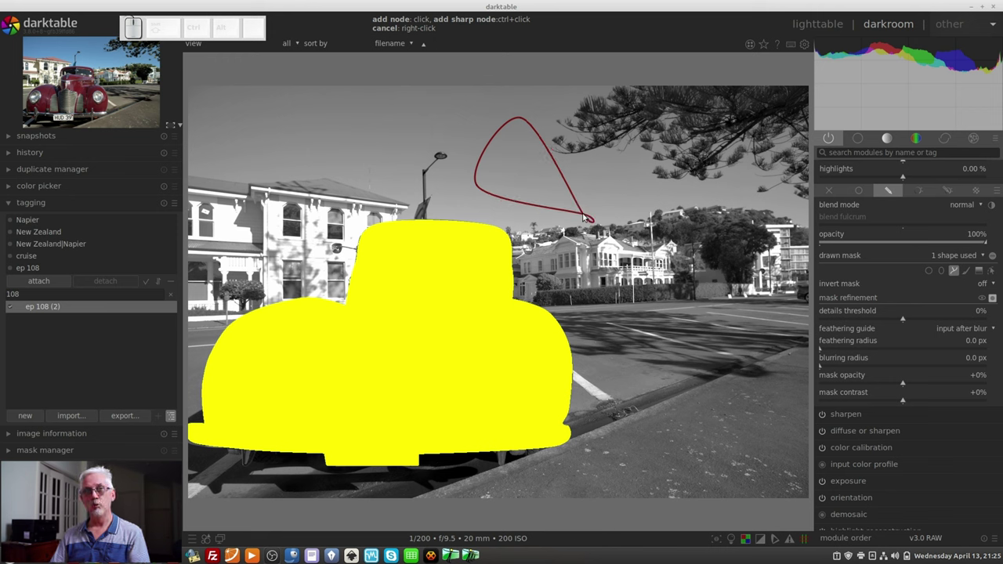
pyautogui.rightClick(586, 216)
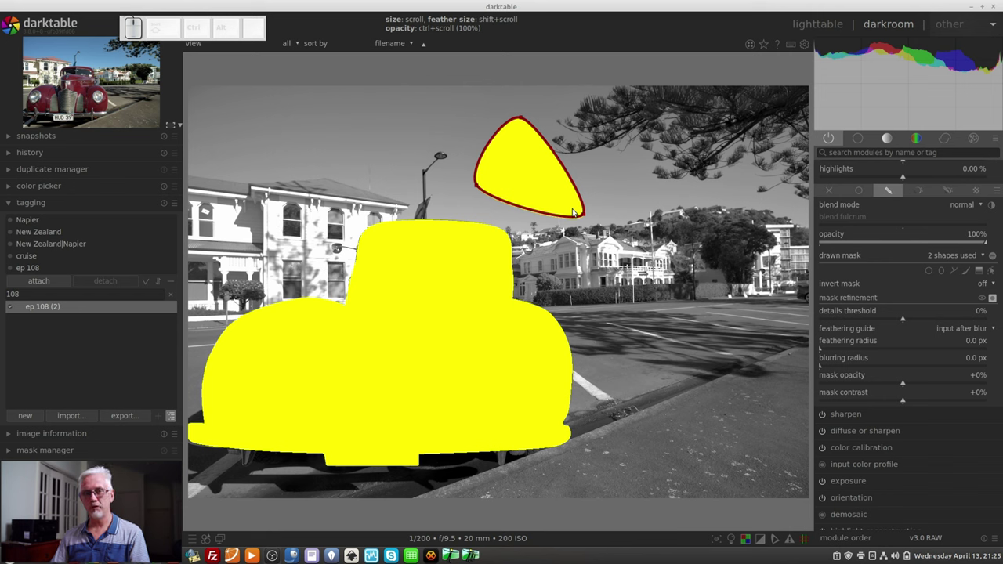
# Shift+scroll over the sky path to widen its feather to about 42%.
pyautogui.scroll(-3)
pyautogui.scroll(3)
pyautogui.scroll(3)
pyautogui.scroll(-3)
pyautogui.scroll(-3)
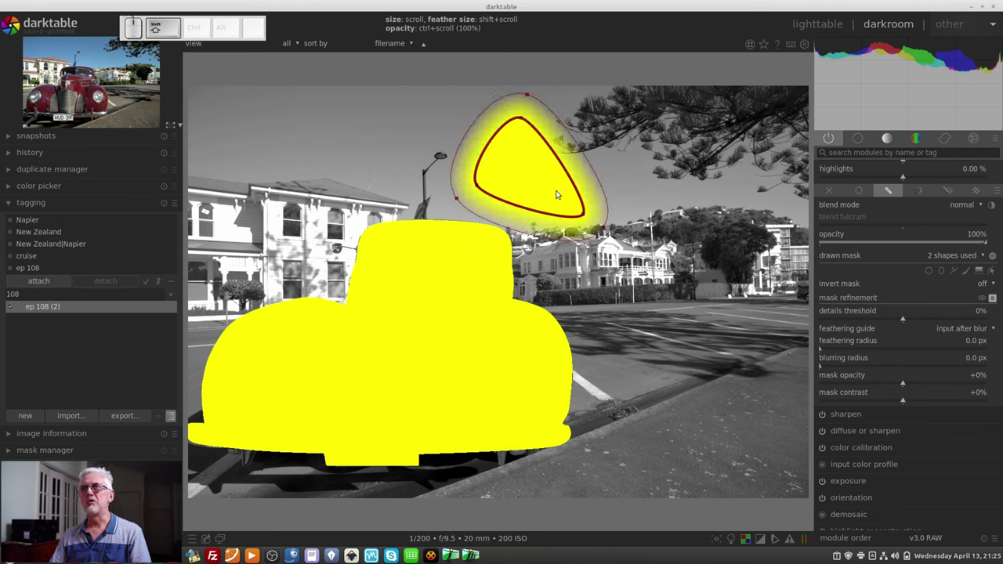
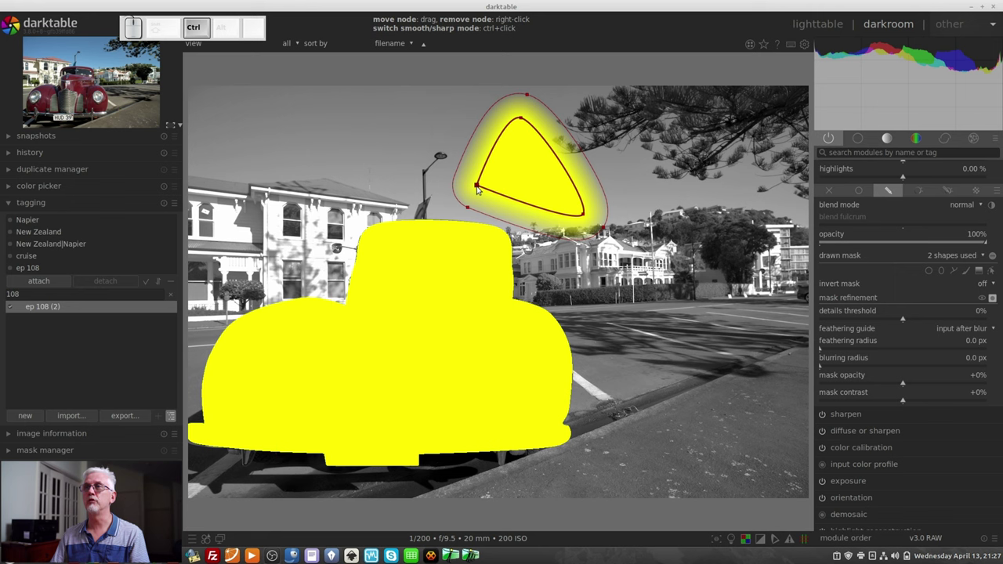
# Select the sky path and drag its feather points toward the car, then back tight to the triangle.
pyautogui.click(479, 192)
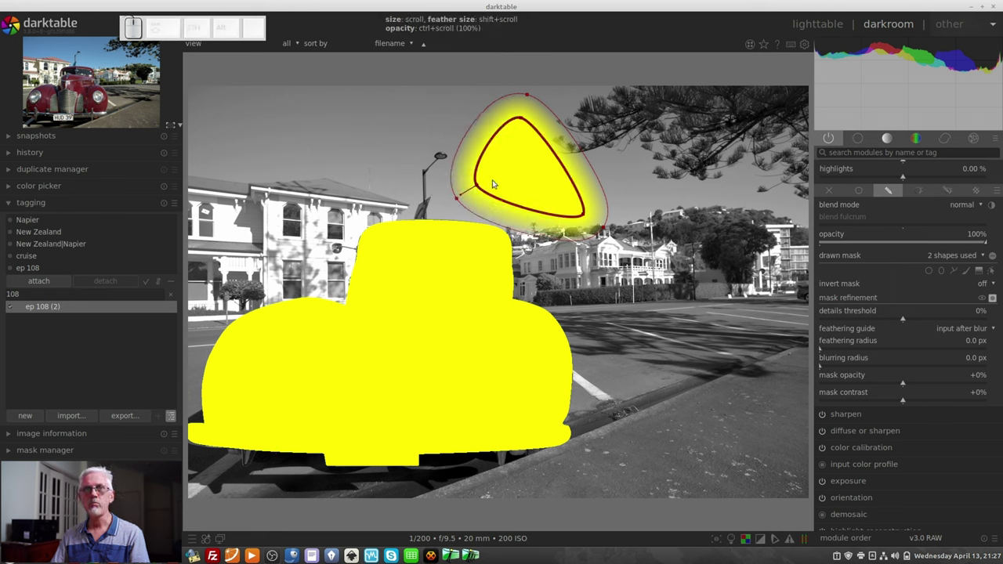
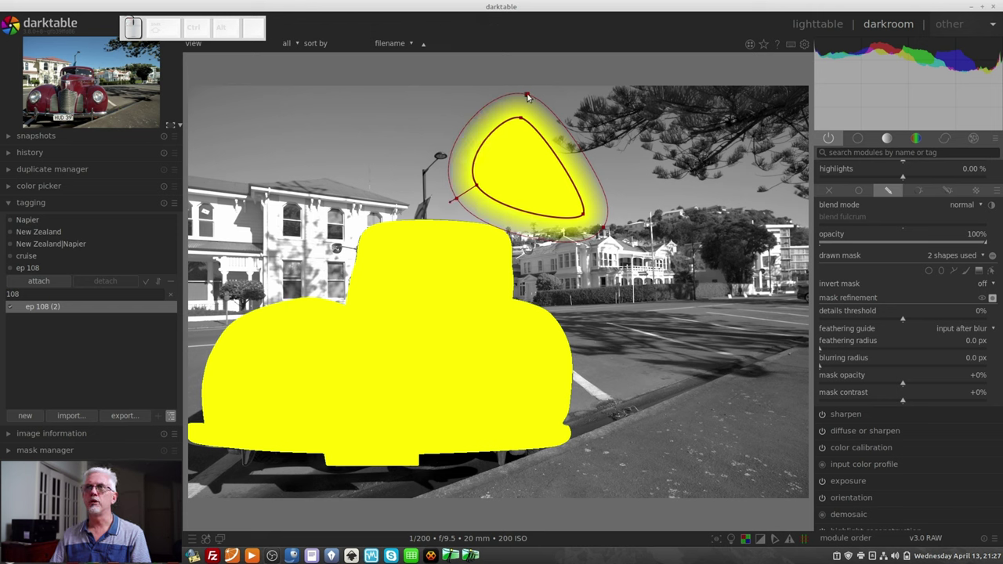
pyautogui.moveTo(530, 96); pyautogui.dragTo(529, 128)
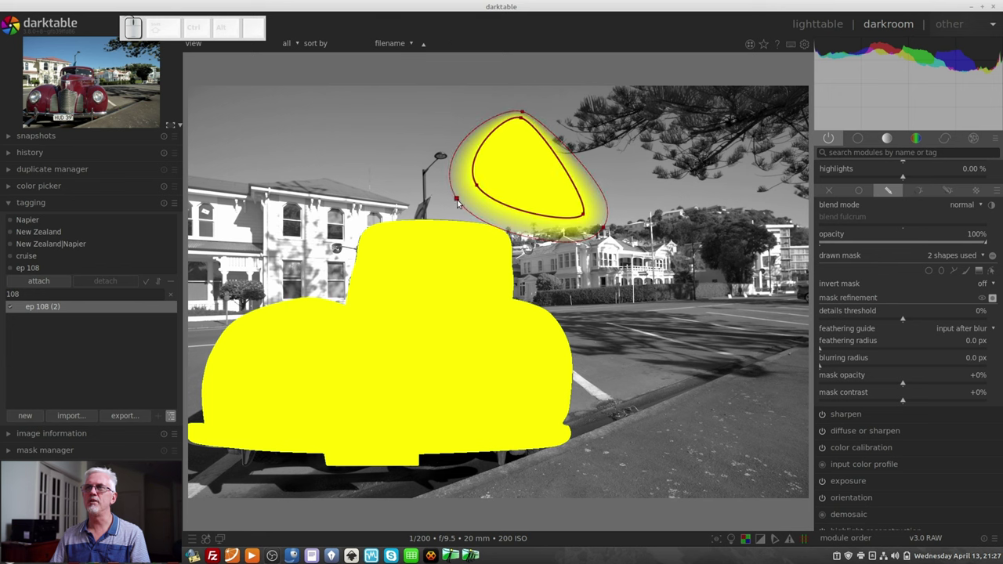
pyautogui.click(458, 201)
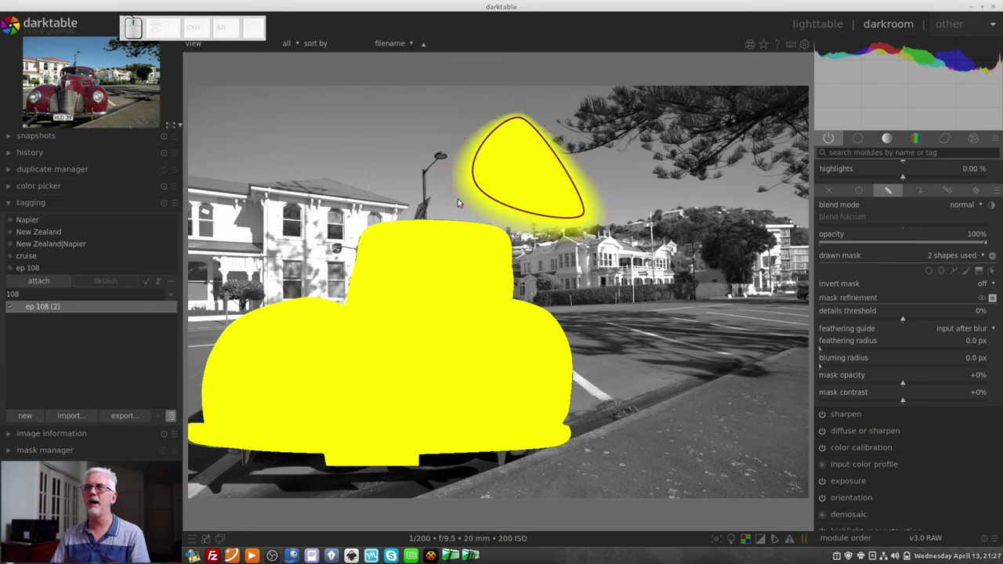
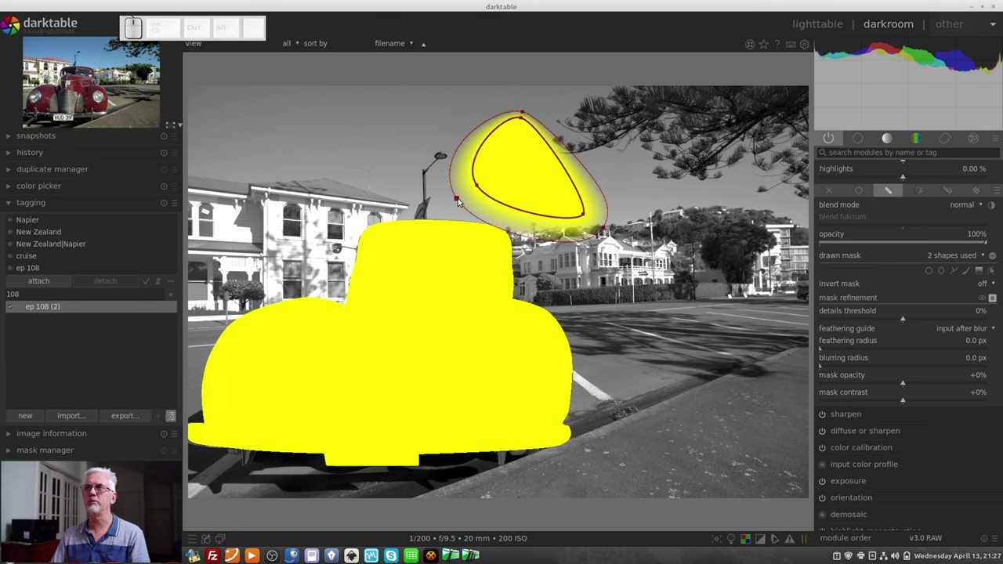
pyautogui.moveTo(460, 200); pyautogui.dragTo(399, 239)
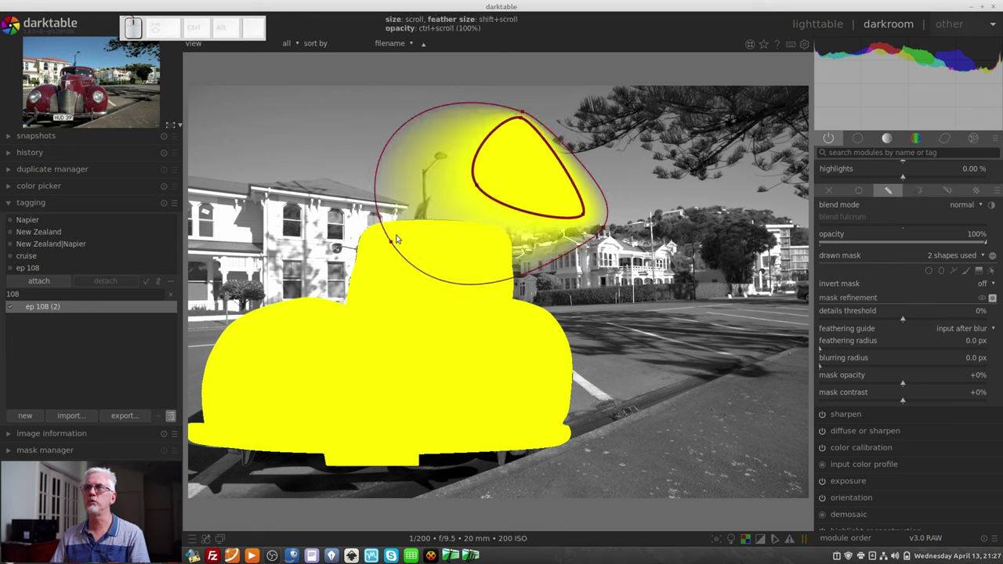
pyautogui.moveTo(404, 238); pyautogui.dragTo(465, 182)
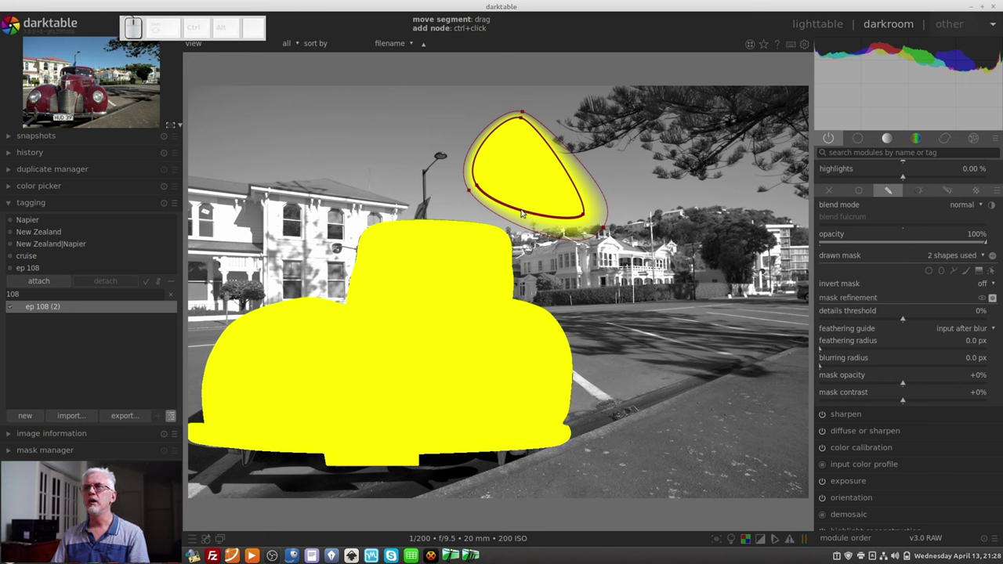
# Select the lower edge of the sky path, adding a node to adjust its curve.
pyautogui.click(524, 215)
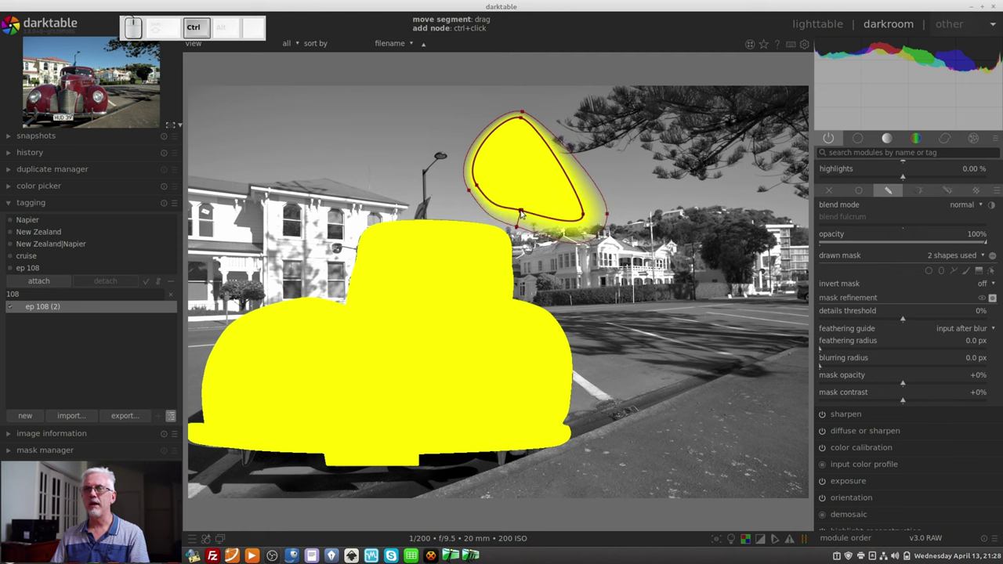
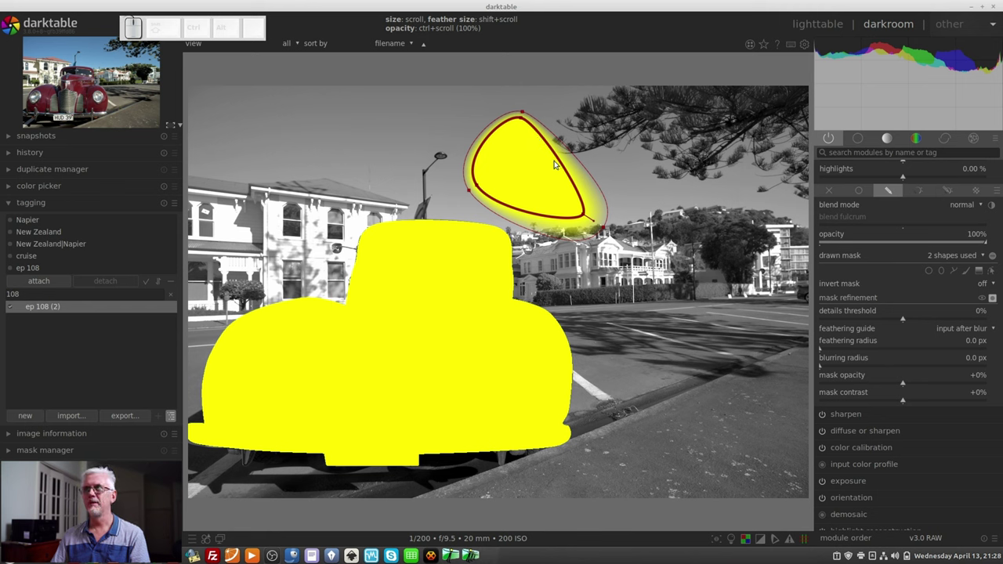
# Delete the triangular path from the mask, then show path #4 from the mask manager.
pyautogui.rightClick(565, 169)
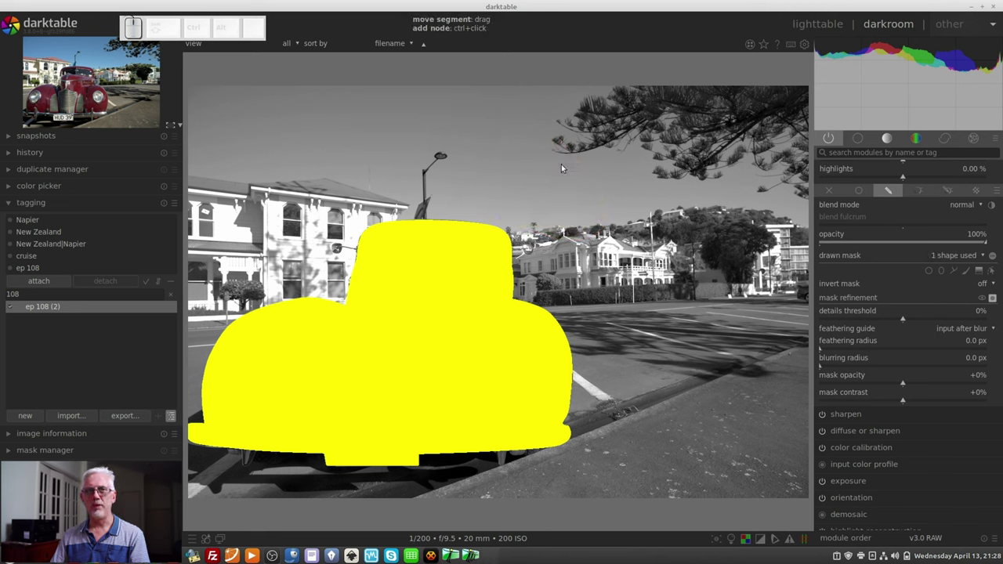
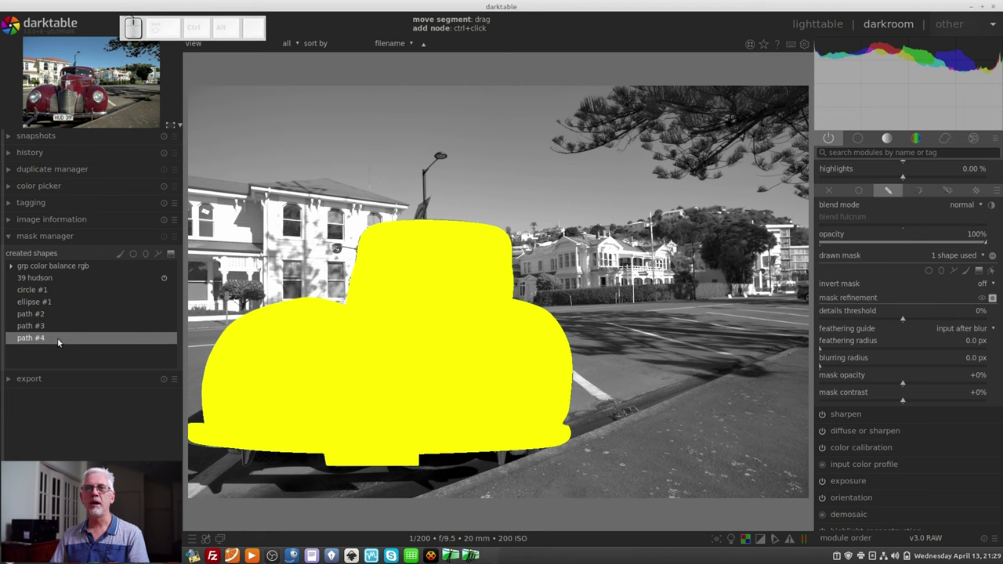
pyautogui.click(59, 339)
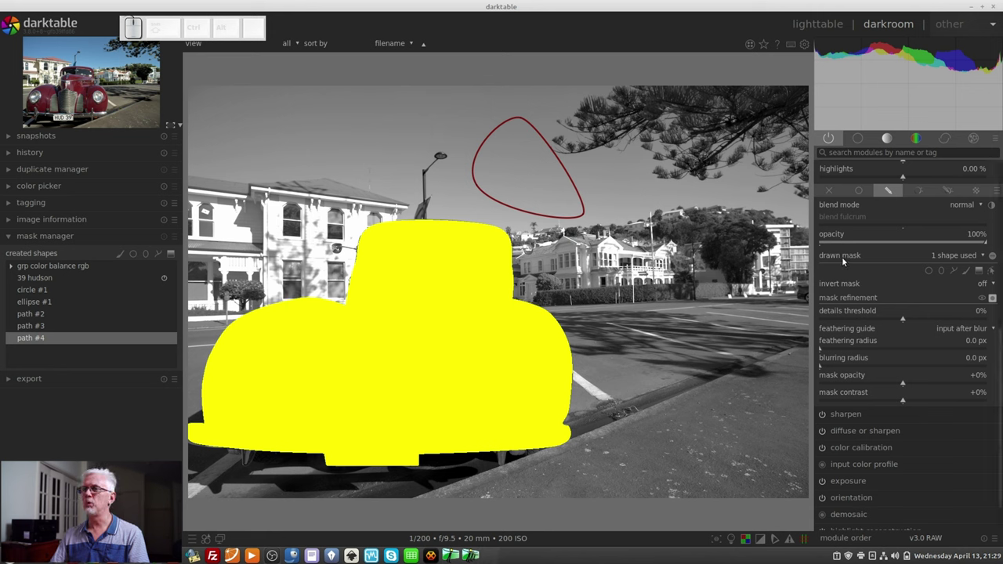
# Add existing path #4 to the color balance rgb mask, giving two shapes.
pyautogui.click(979, 258)
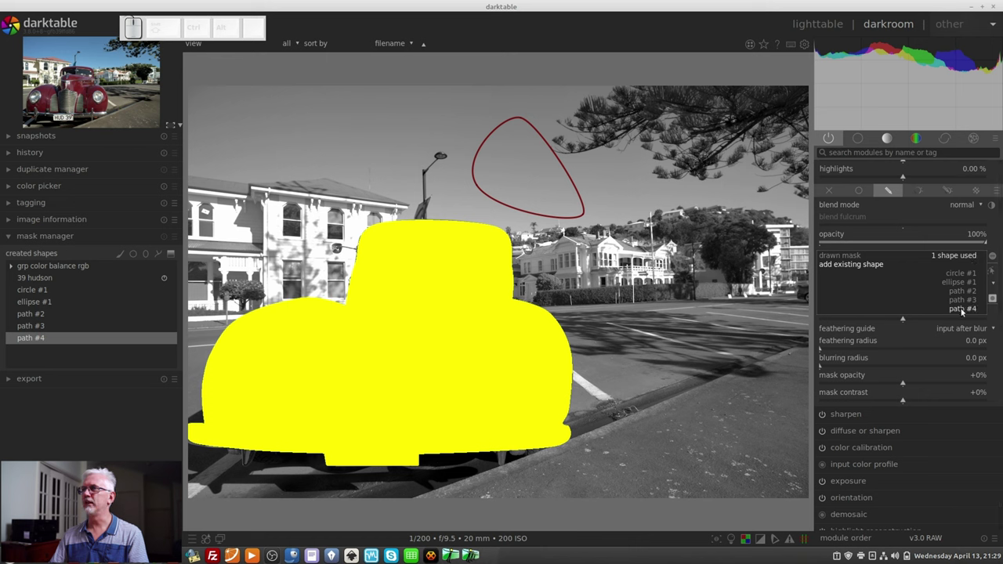
pyautogui.click(963, 310)
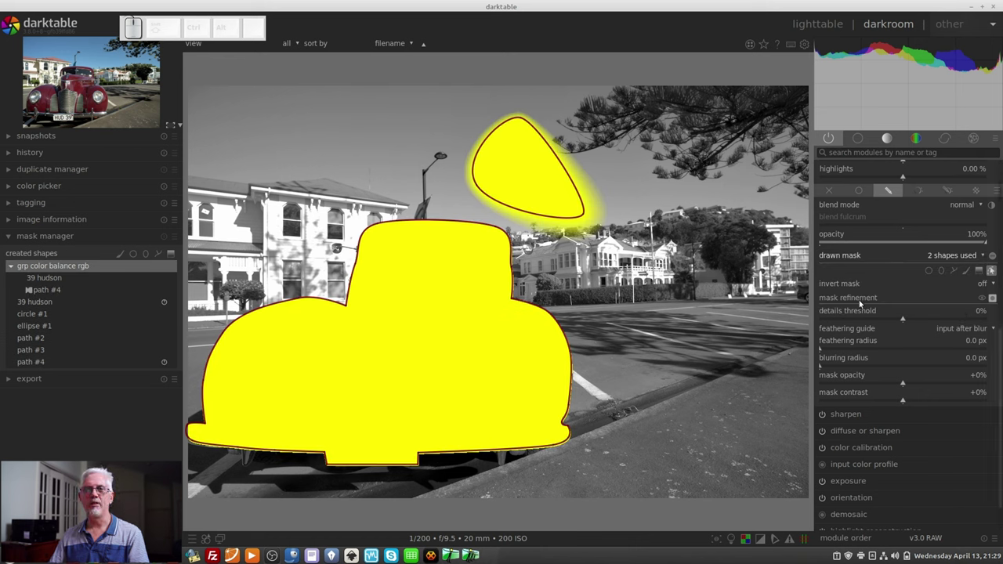
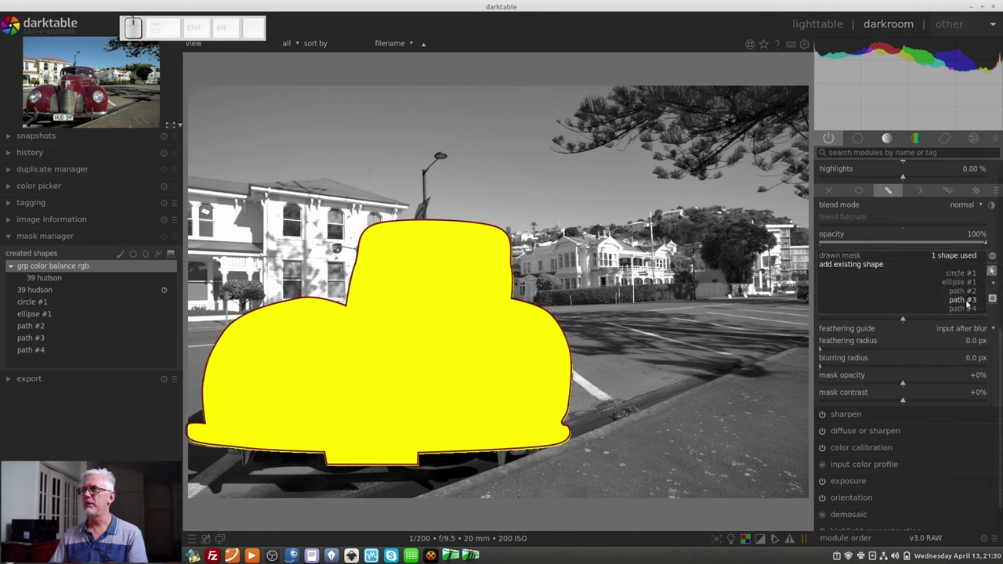
# Add paths #3 and #2 as existing shapes, then remove both so only the car shape remains.
pyautogui.click(968, 303)
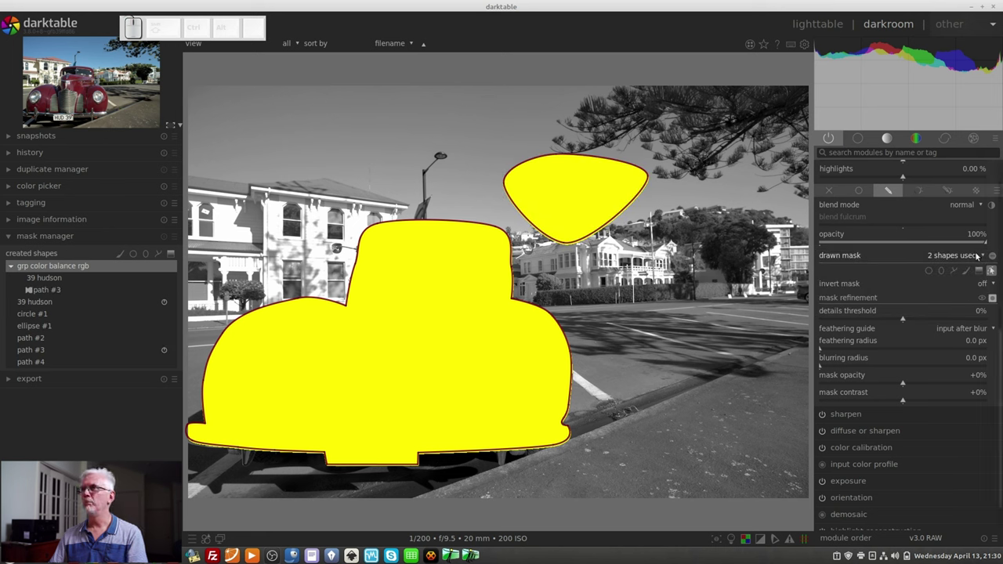
pyautogui.click(992, 267)
pyautogui.click(968, 291)
pyautogui.rightClick(992, 267)
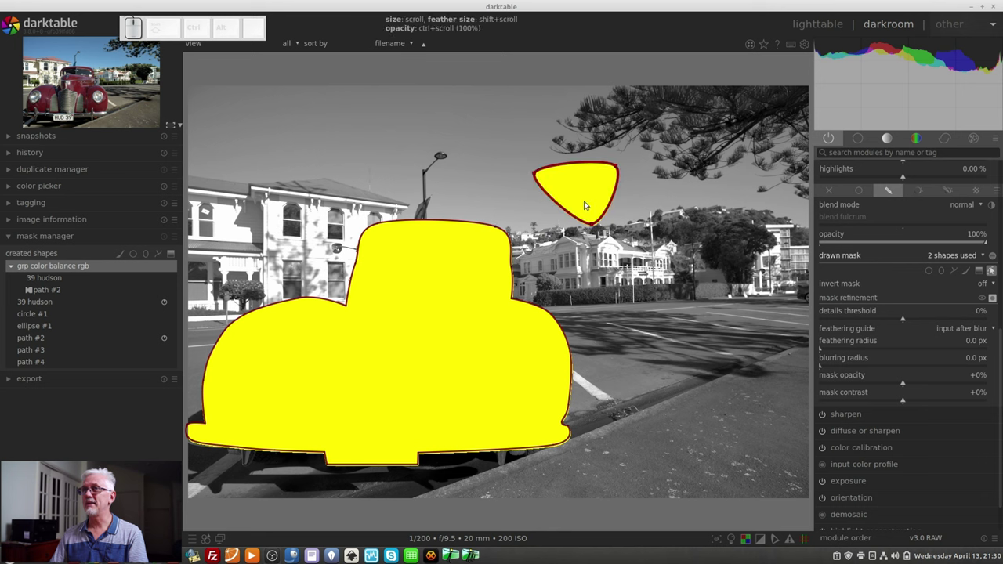
pyautogui.rightClick(992, 268)
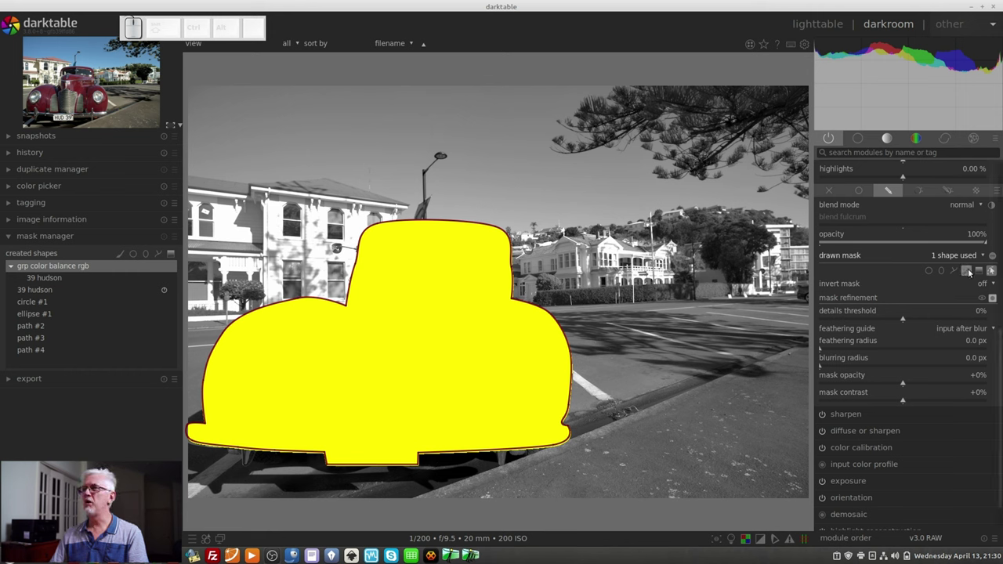
# Choose the brush shape tool and adjust its size by scrolling over the sky.
pyautogui.click(970, 270)
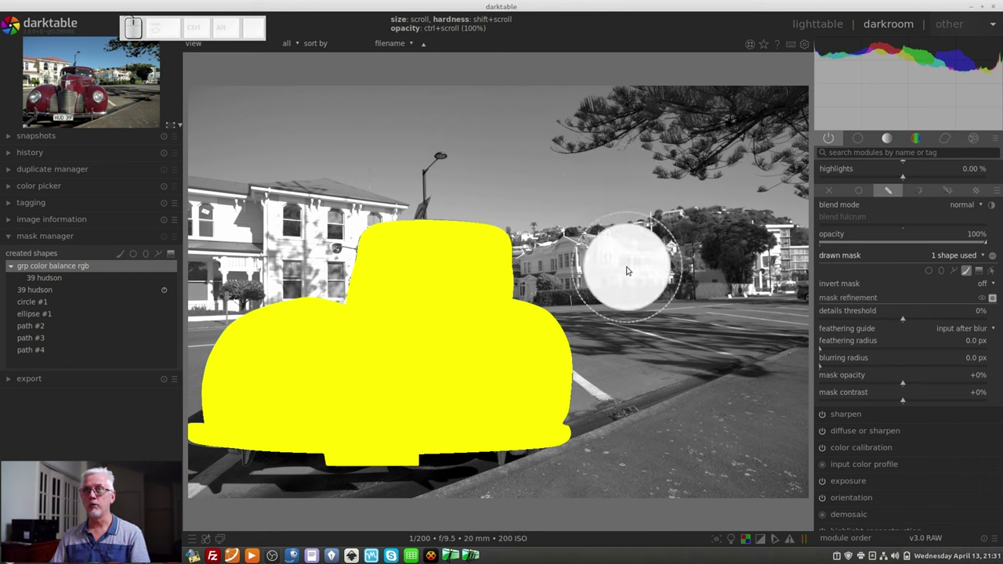
pyautogui.scroll(3)
pyautogui.scroll(3)
pyautogui.scroll(3)
pyautogui.scroll(-3)
pyautogui.scroll(-3)
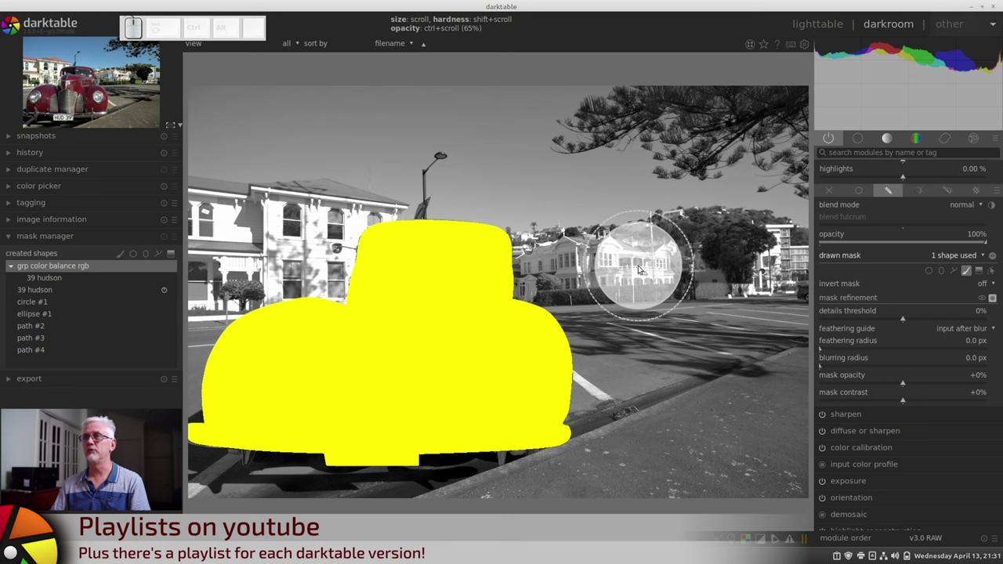
pyautogui.scroll(-3)
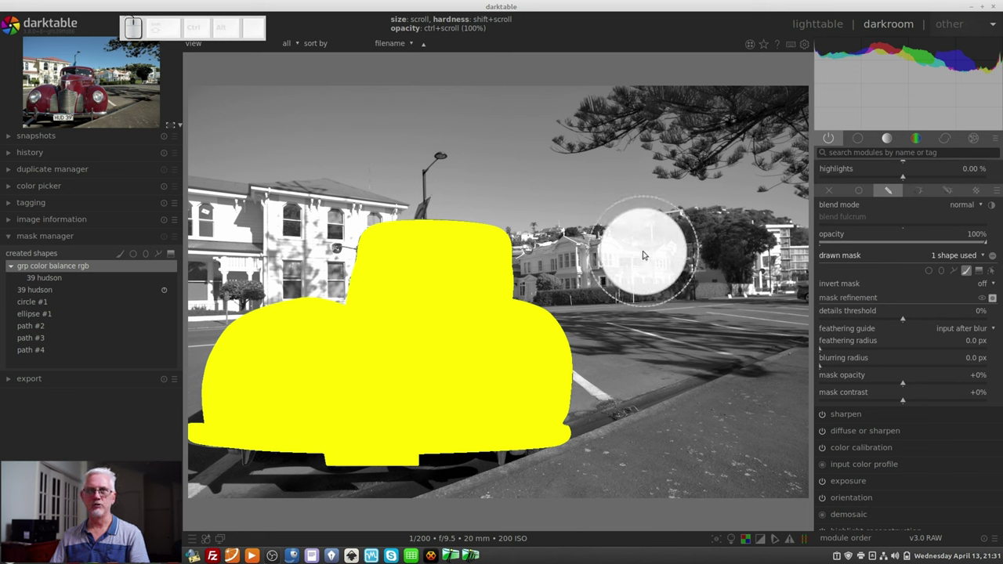
# Tune brush hardness and opacity, then paint a wavy stroke across the sky as brush #1.
pyautogui.scroll(3)
pyautogui.scroll(3)
pyautogui.scroll(-3)
pyautogui.scroll(3)
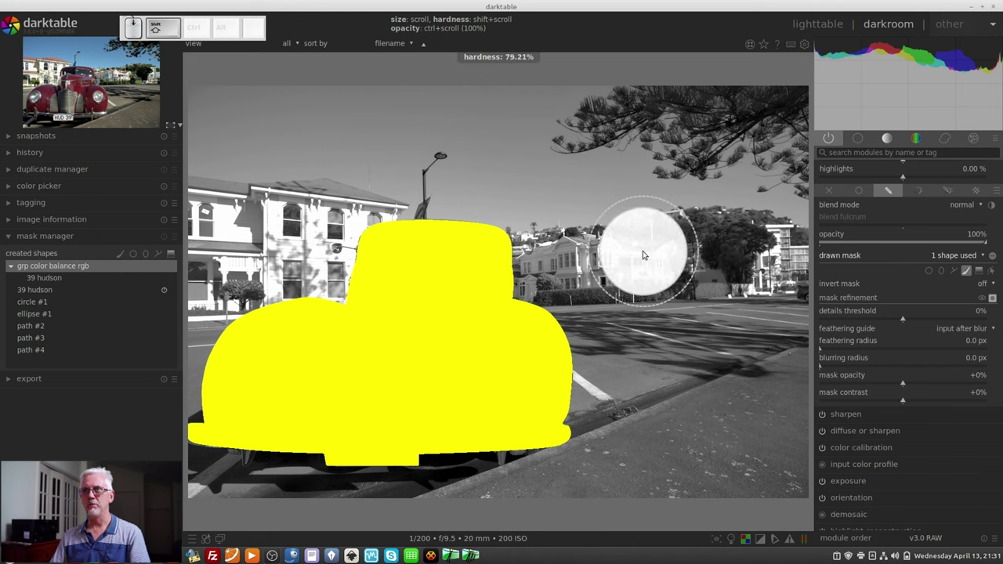
pyautogui.scroll(3)
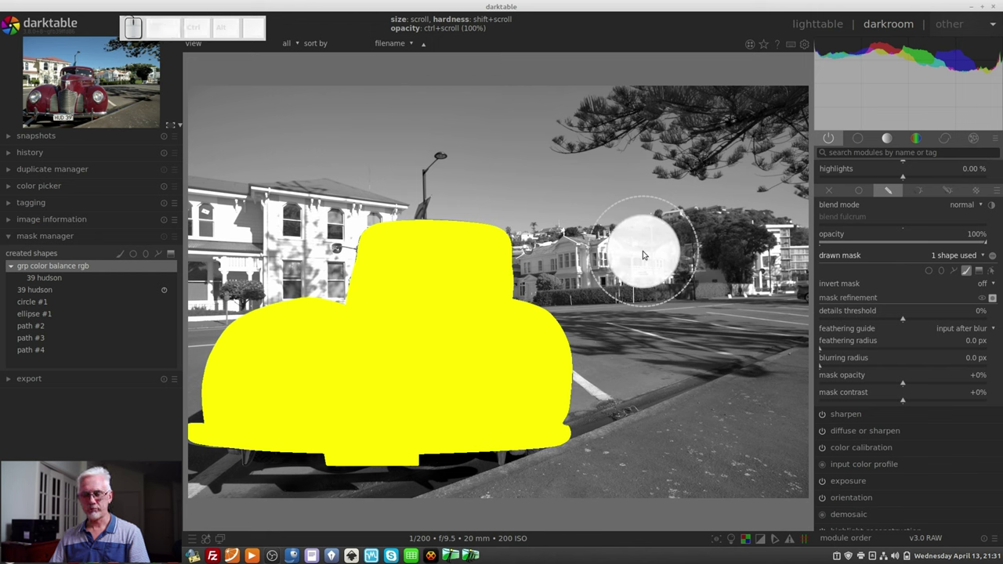
pyautogui.scroll(-3)
pyautogui.scroll(-3)
pyautogui.scroll(-3)
pyautogui.scroll(3)
pyautogui.scroll(3)
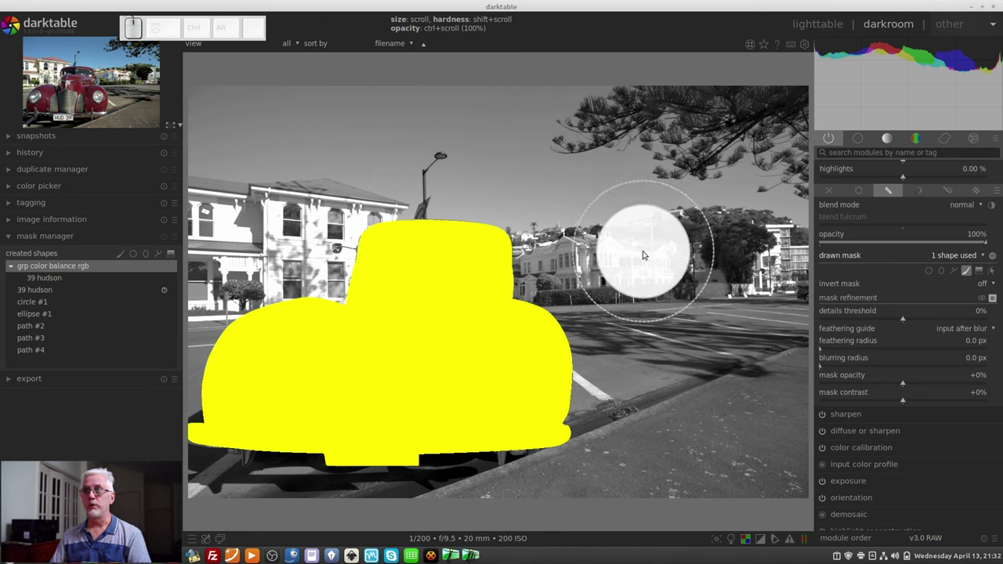
pyautogui.scroll(3)
pyautogui.scroll(3)
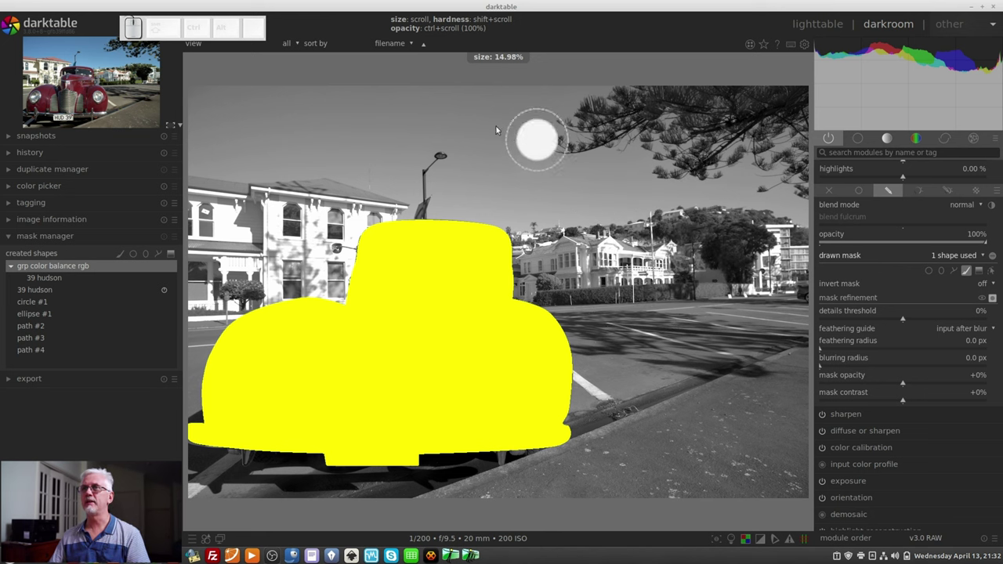
pyautogui.moveTo(305, 140); pyautogui.dragTo(744, 233)
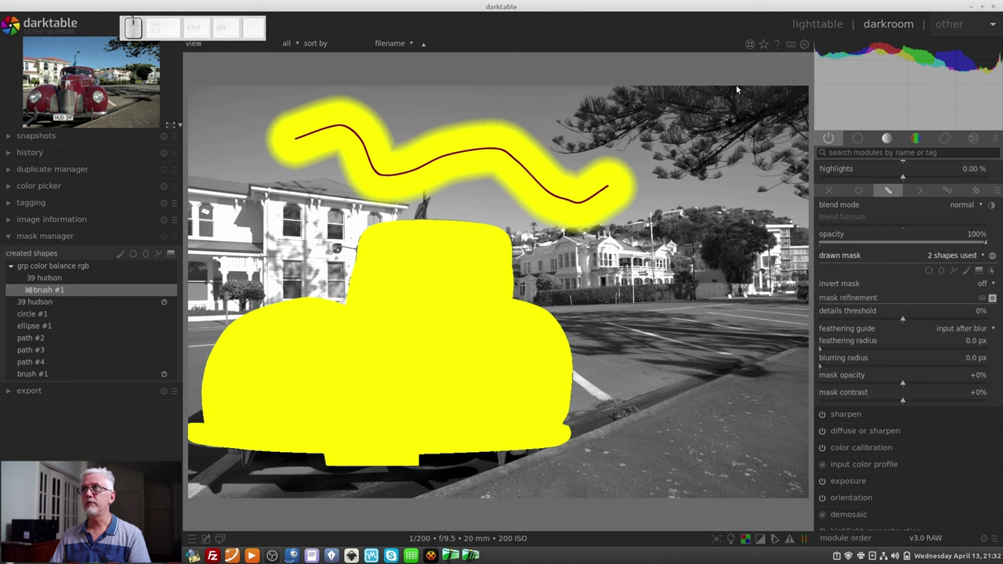
pyautogui.click(811, 44)
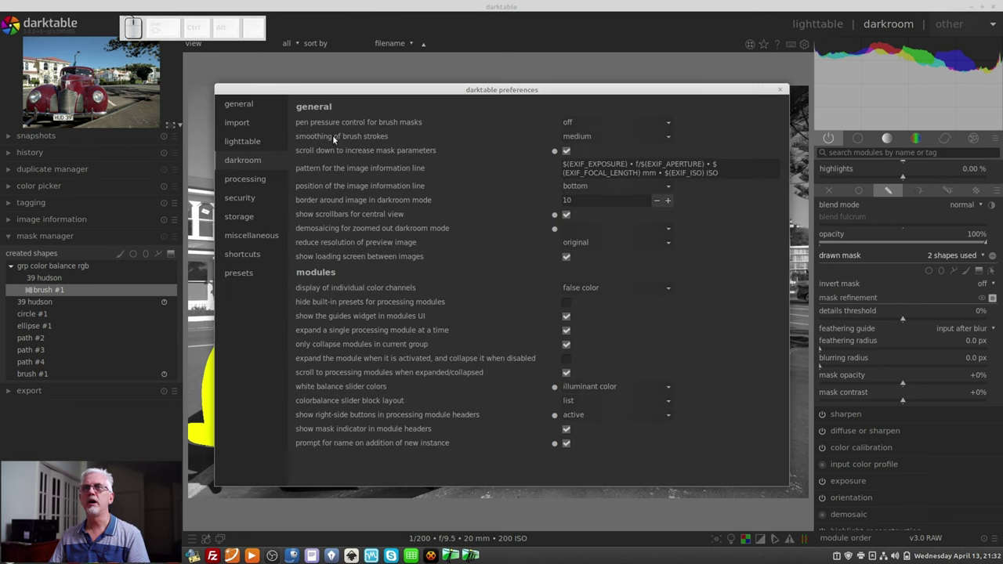
pyautogui.click(262, 166)
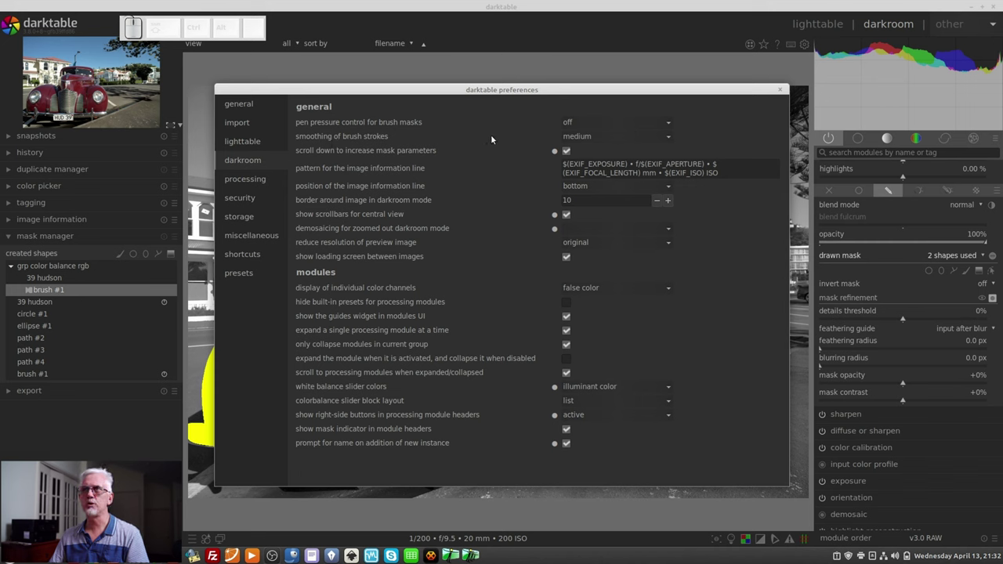
pyautogui.click(599, 140)
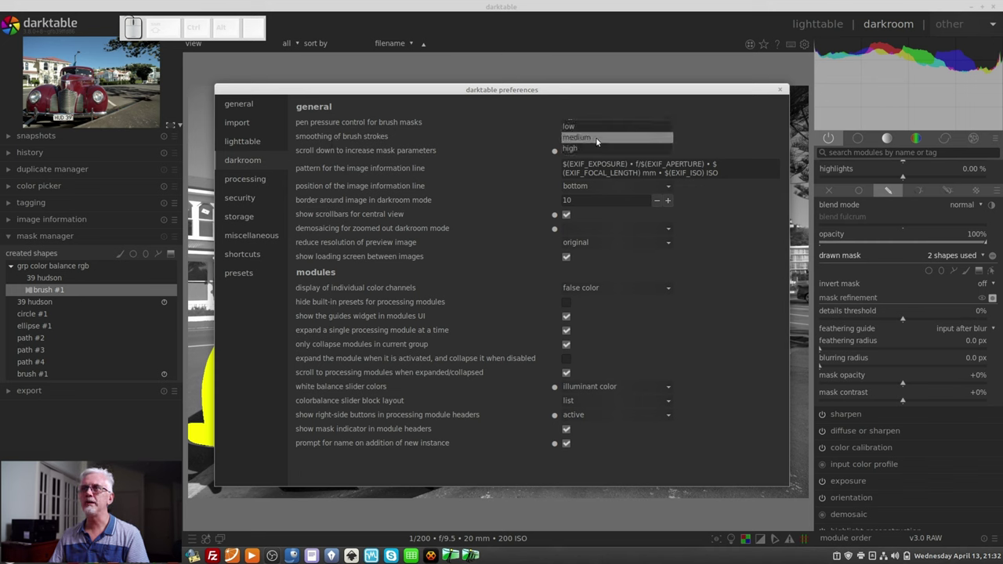
pyautogui.click(725, 133)
pyautogui.click(785, 94)
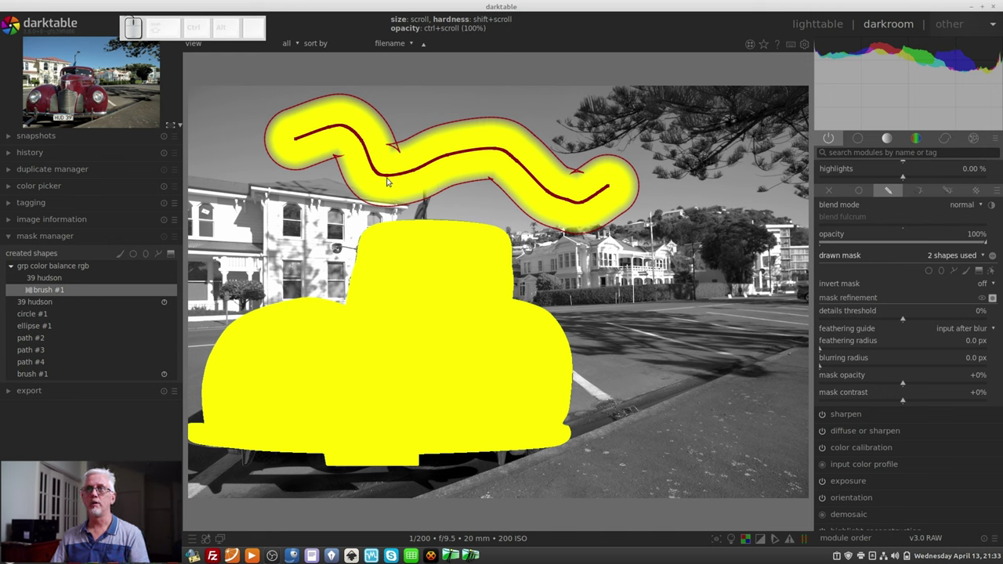
# Remove brush #1 from the color balance rgb mask, leaving only the car shape.
pyautogui.rightClick(390, 180)
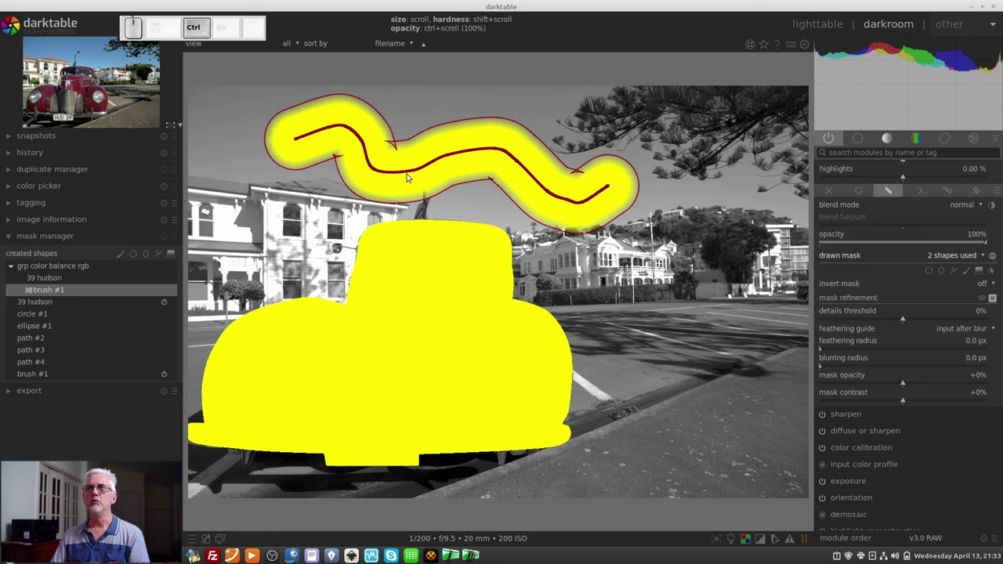
pyautogui.click(398, 177)
pyautogui.click(398, 177)
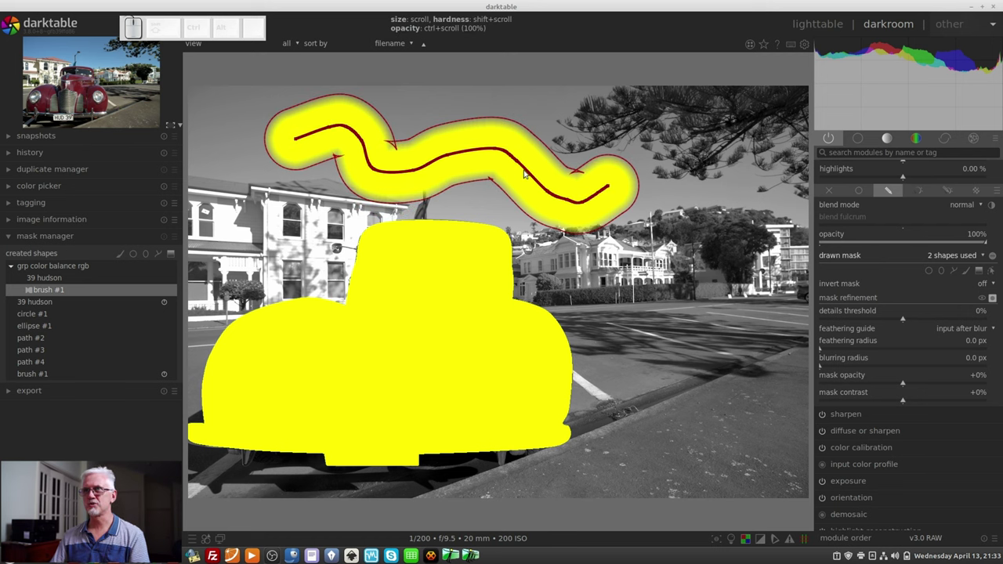
pyautogui.rightClick(532, 175)
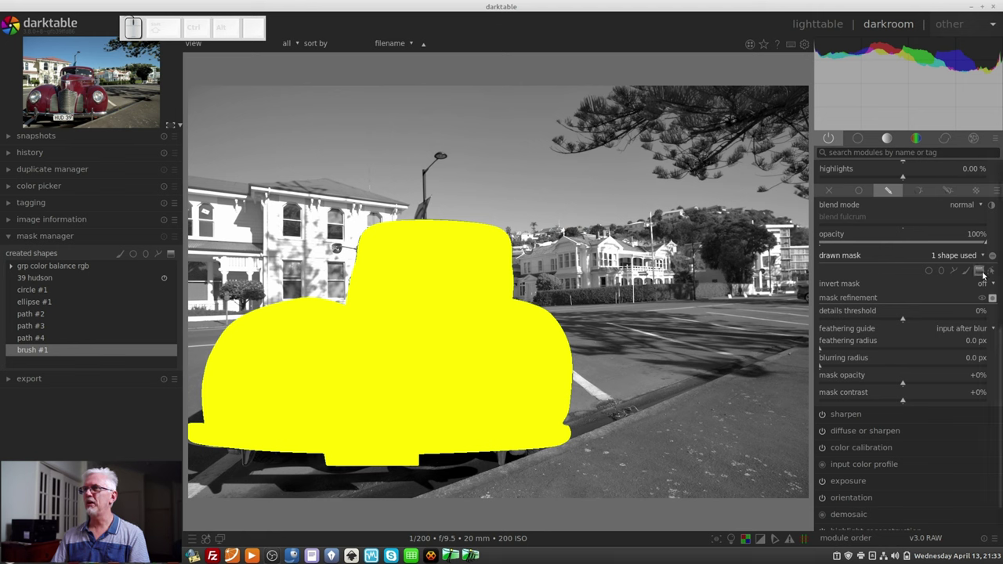
# Place a gradient shape over the sky above the car and adjust its curvature and compression by scrolling.
pyautogui.click(981, 274)
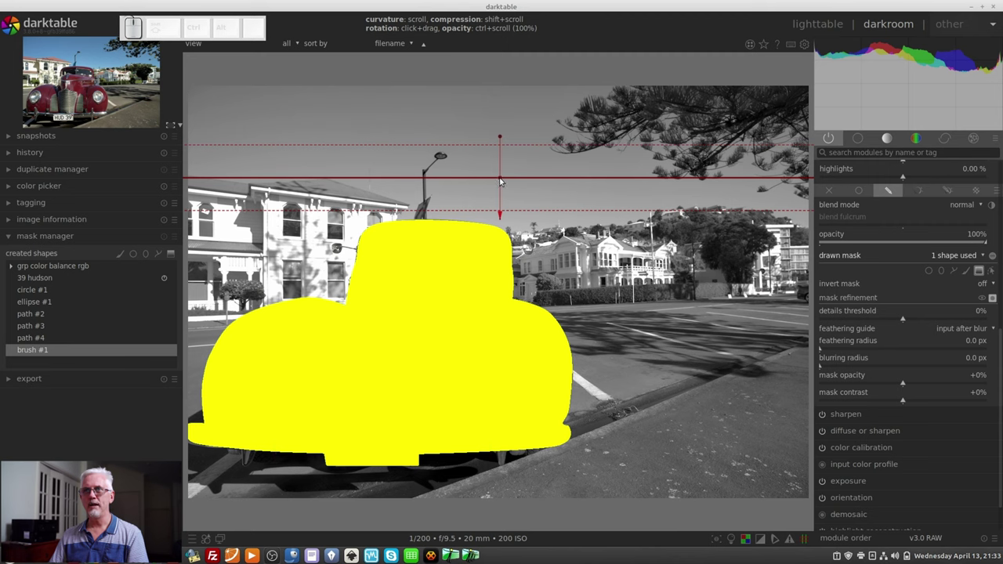
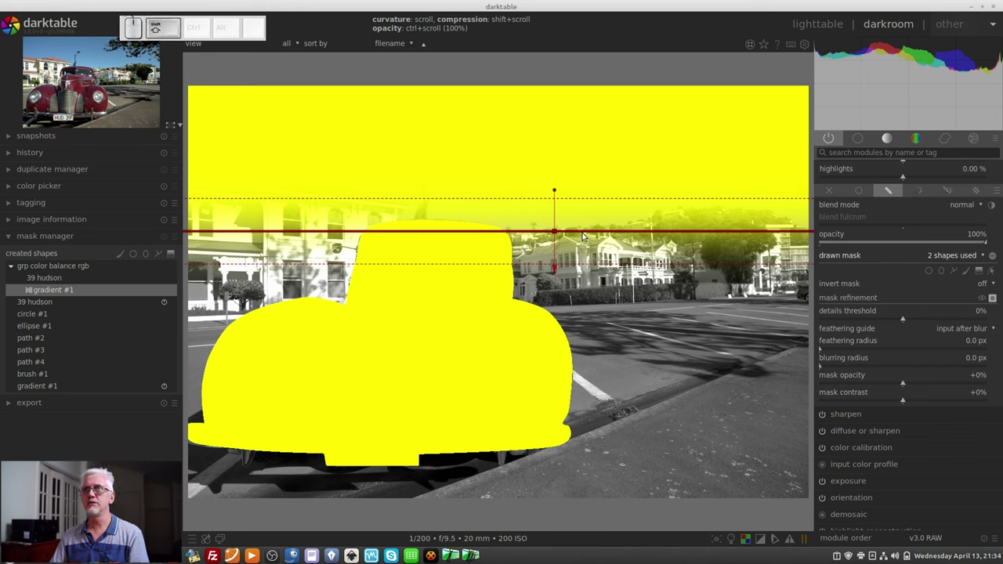
pyautogui.scroll(3)
pyautogui.scroll(3)
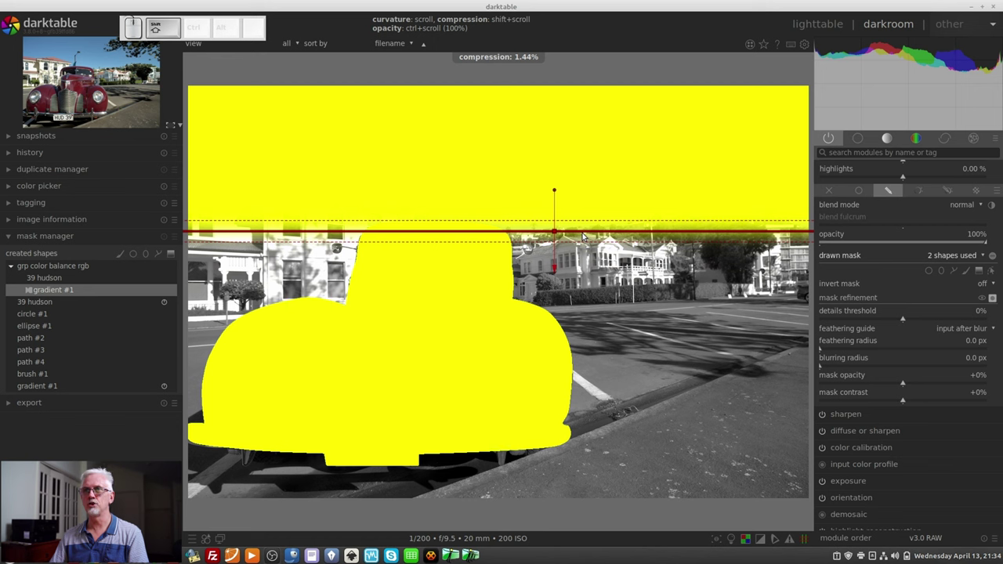
pyautogui.scroll(-3)
pyautogui.scroll(-3)
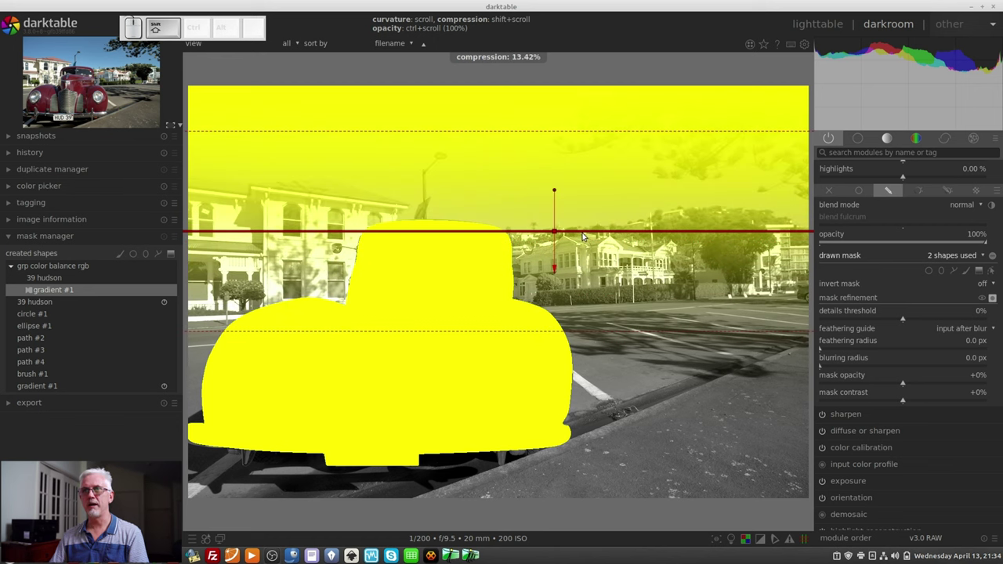
pyautogui.scroll(3)
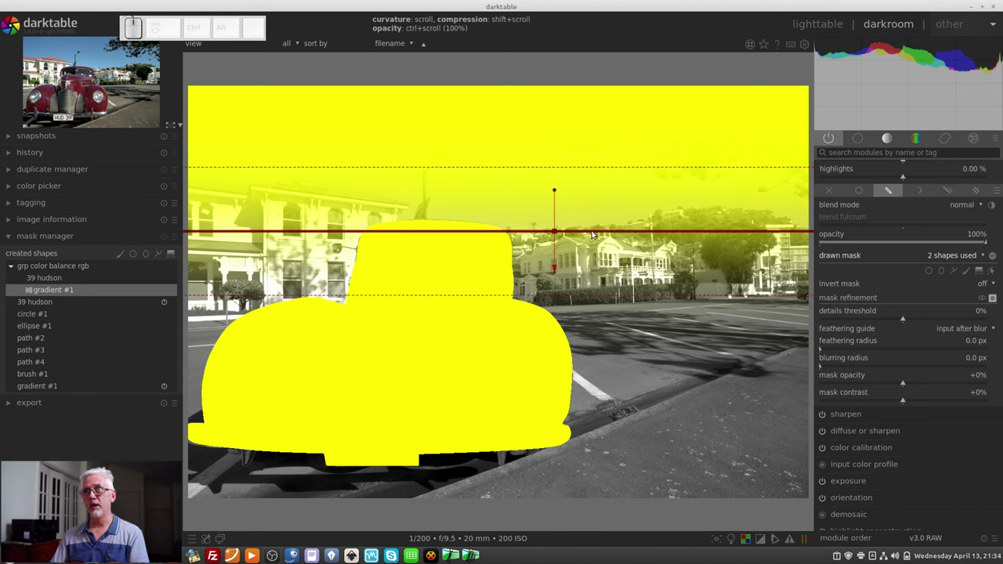
pyautogui.scroll(-3)
pyautogui.scroll(-3)
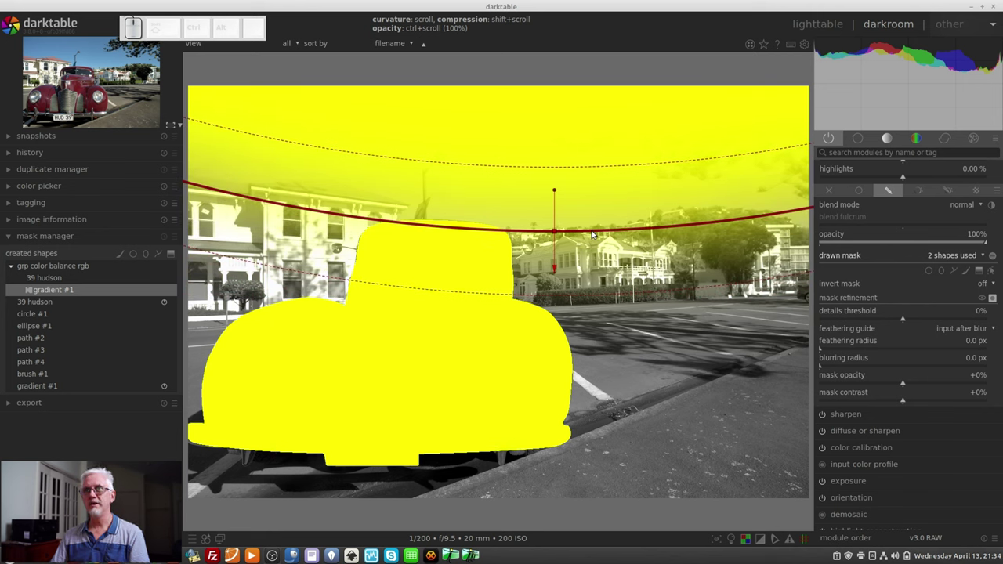
# Rework the sky gradient's curve and compress its soft transition into a narrower band at 100% opacity.
pyautogui.scroll(3)
pyautogui.scroll(3)
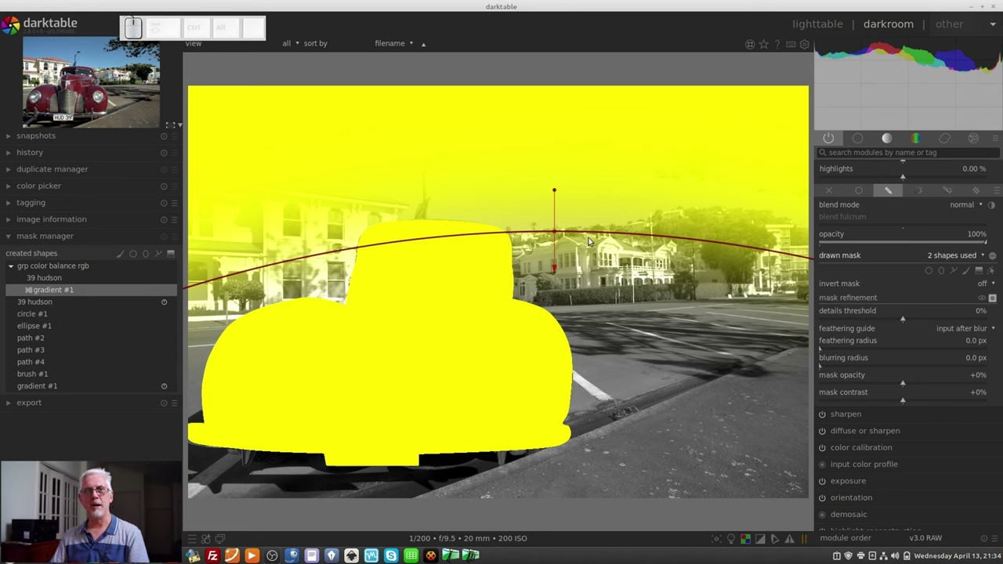
pyautogui.scroll(-3)
pyautogui.scroll(-3)
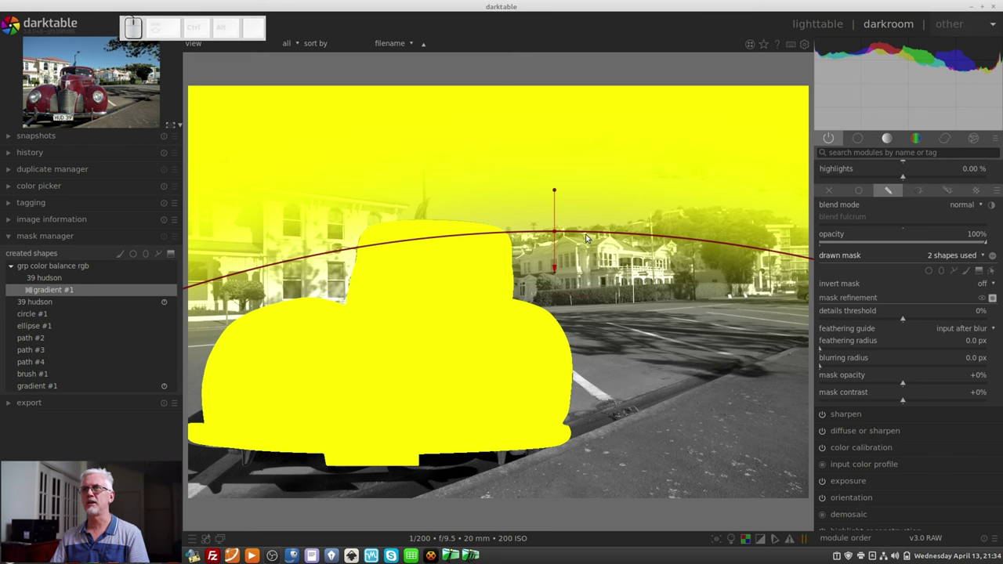
pyautogui.scroll(-3)
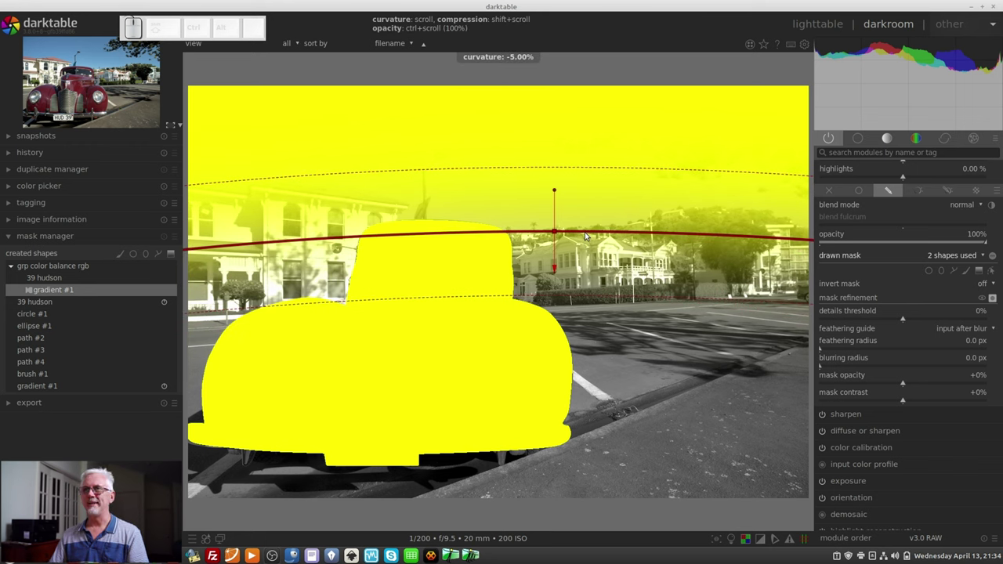
pyautogui.scroll(3)
pyautogui.scroll(3)
pyautogui.scroll(-3)
pyautogui.scroll(-3)
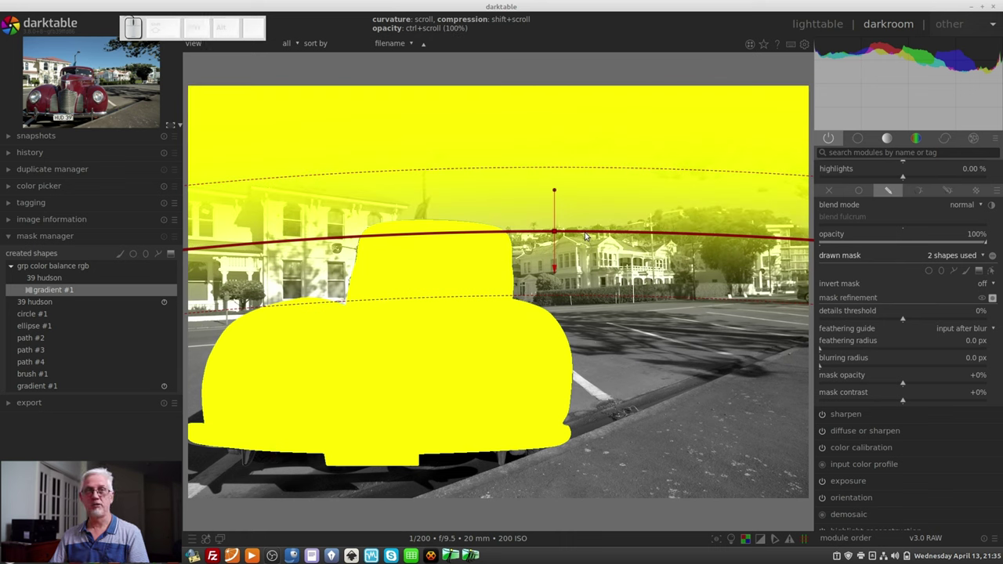
pyautogui.scroll(3)
pyautogui.scroll(-3)
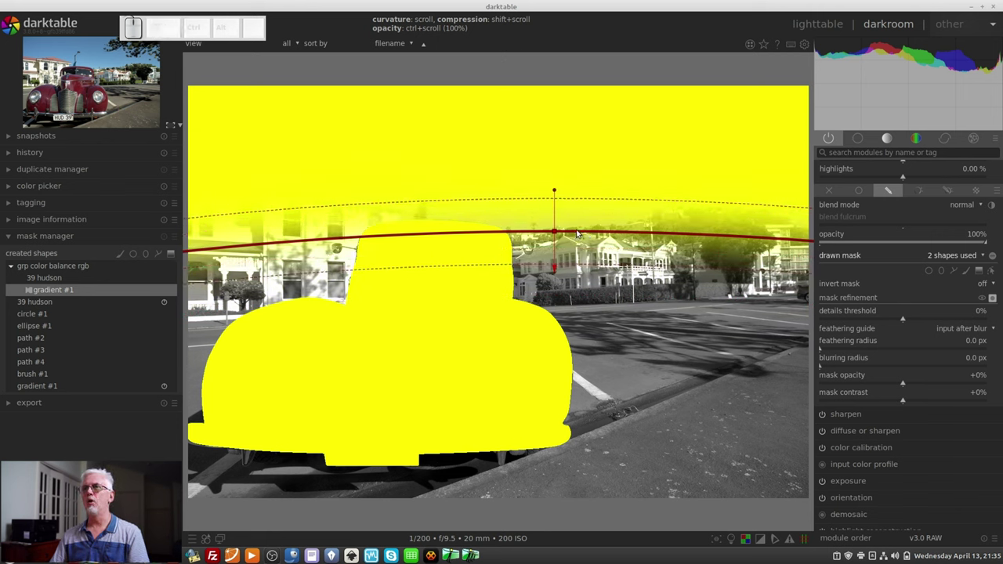
# Remove the gradient so only the car shape remains, then scroll to the module's masking section.
pyautogui.rightClick(580, 235)
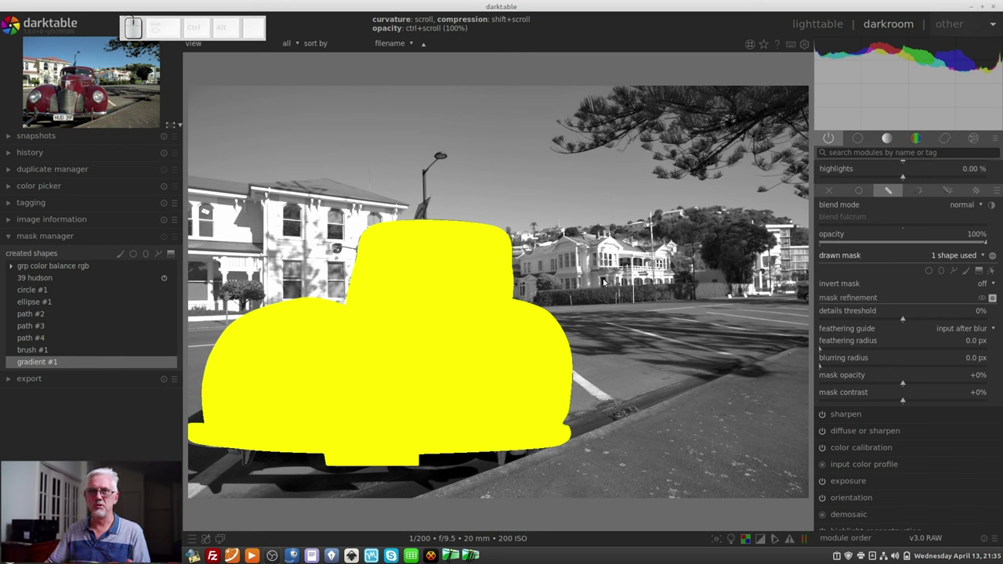
pyautogui.scroll(3)
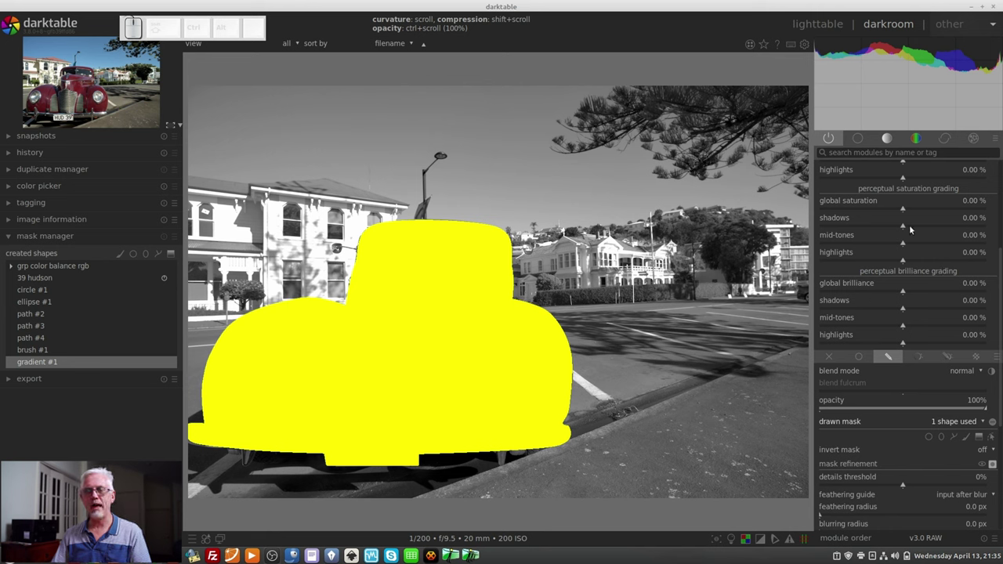
pyautogui.scroll(3)
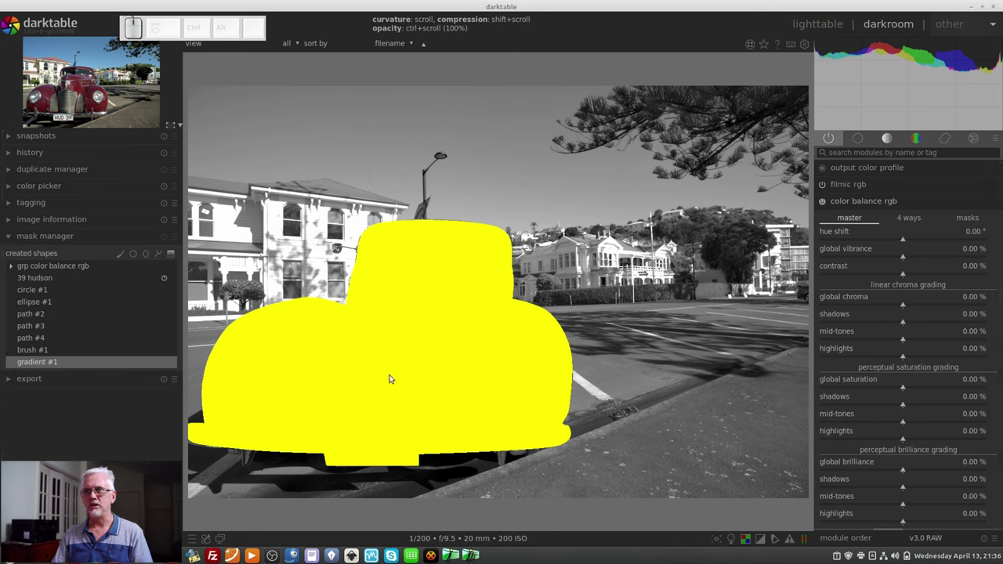
pyautogui.scroll(-3)
pyautogui.scroll(-3)
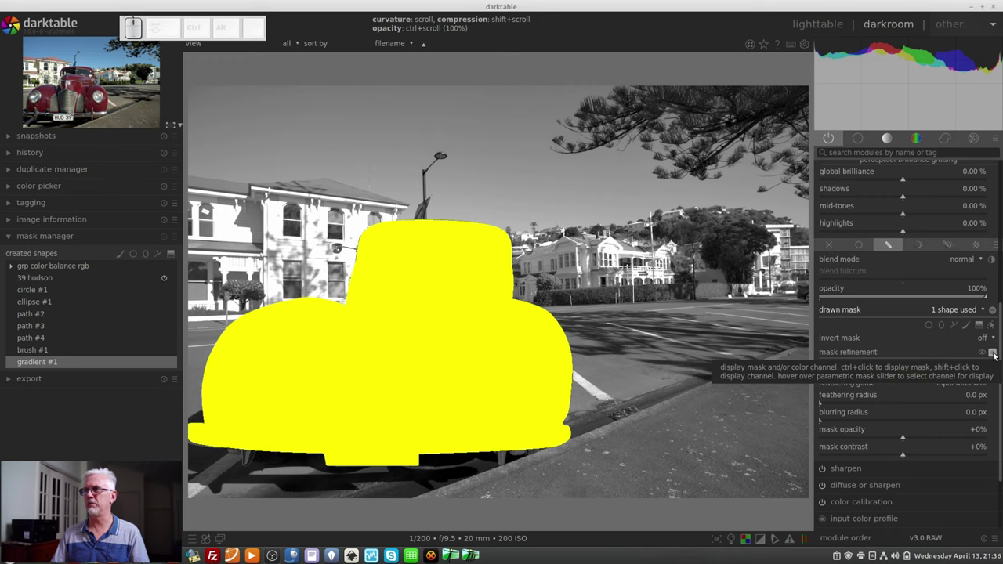
# Toggle the mask display off and on, then invert the mask so the background is masked instead of the car.
pyautogui.click(996, 355)
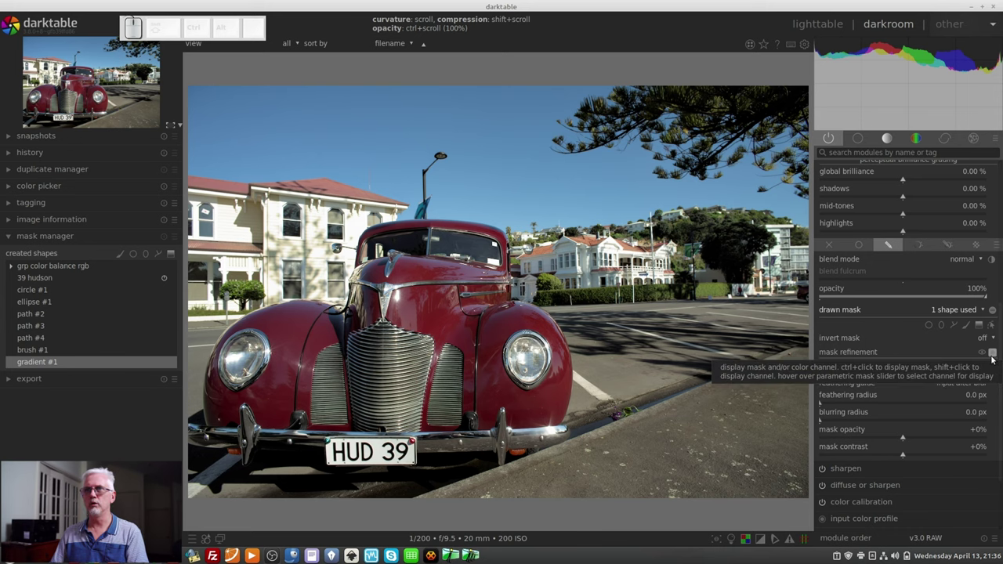
pyautogui.click(994, 358)
pyautogui.click(995, 358)
pyautogui.click(994, 358)
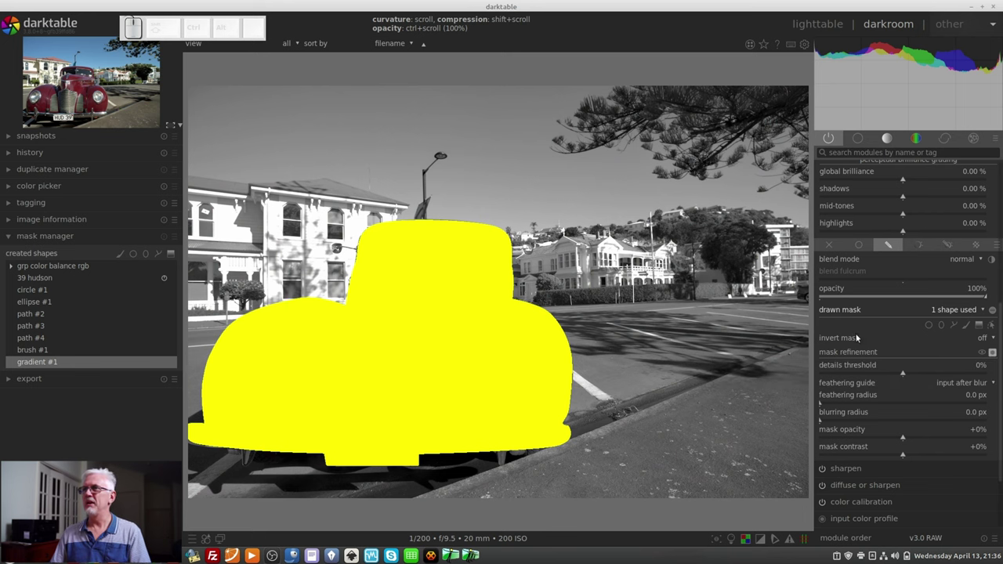
pyautogui.scroll(-3)
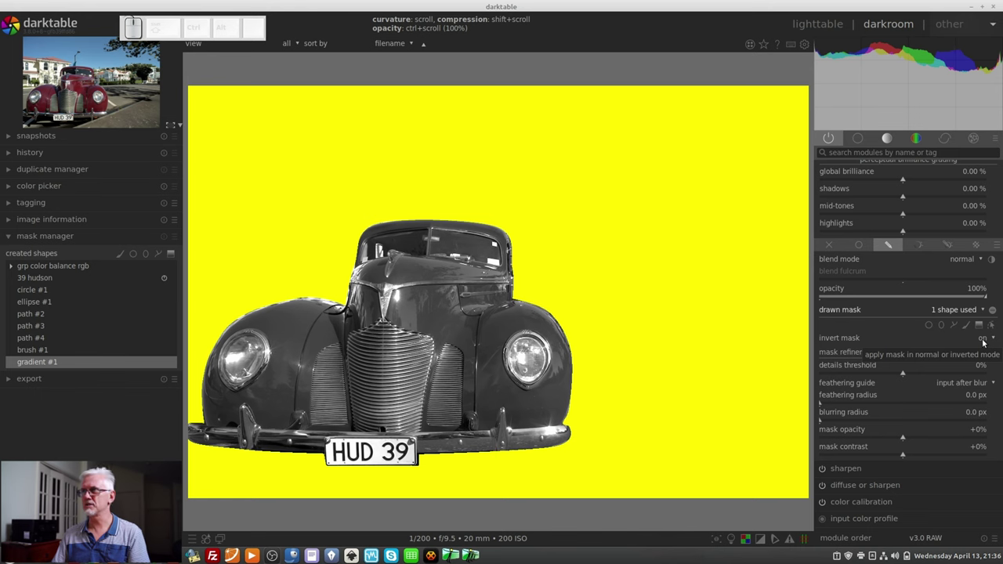
pyautogui.scroll(3)
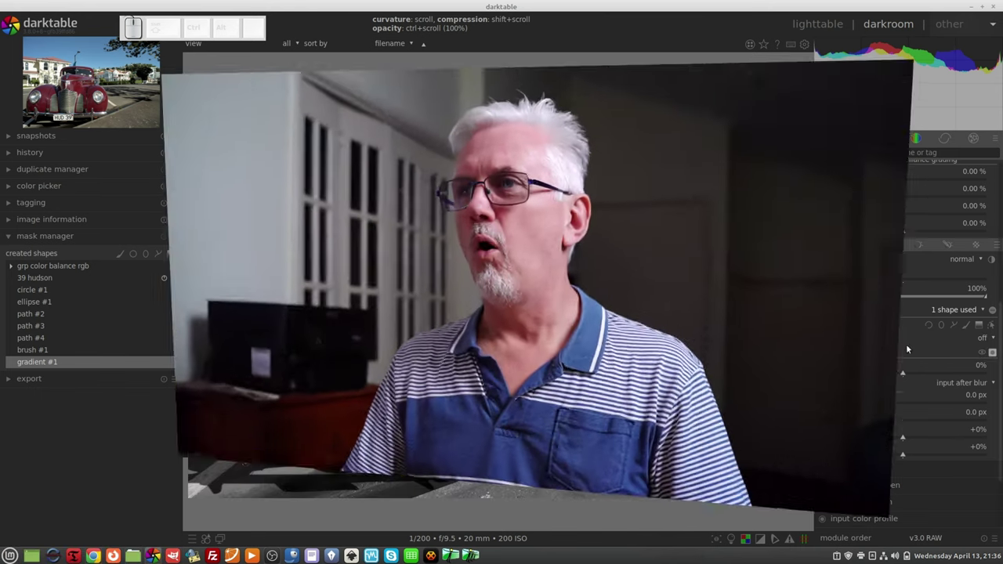